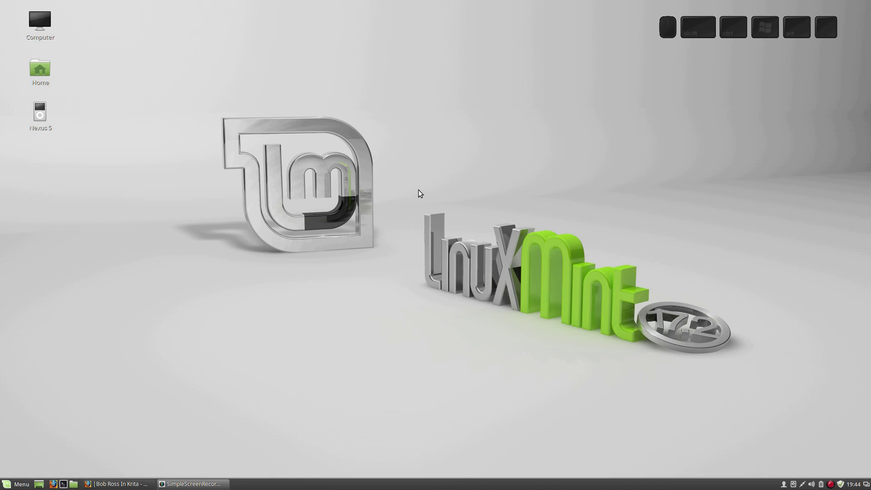
# Launch Krita from the Mint menu search with the settings-reset modifiers held.
pyautogui.press('shift+super+k')
pyautogui.press('shift+super+r')
pyautogui.press('shift+super+i')
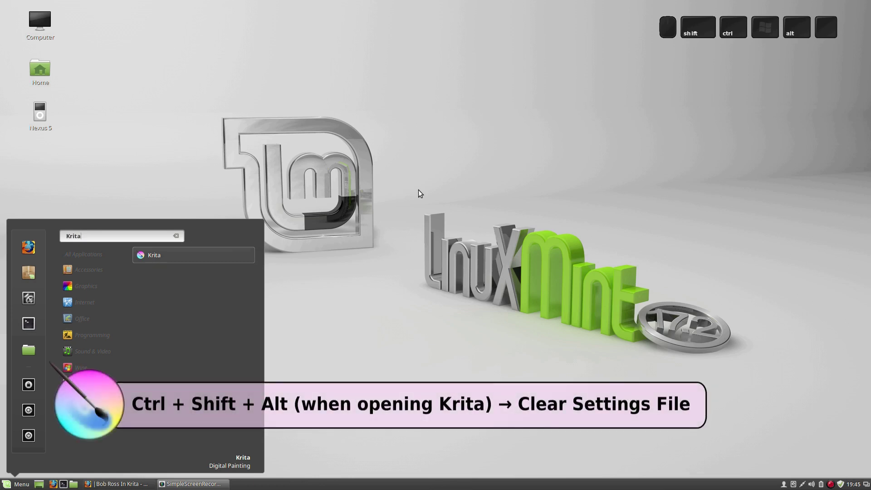
pyautogui.click(164, 255)
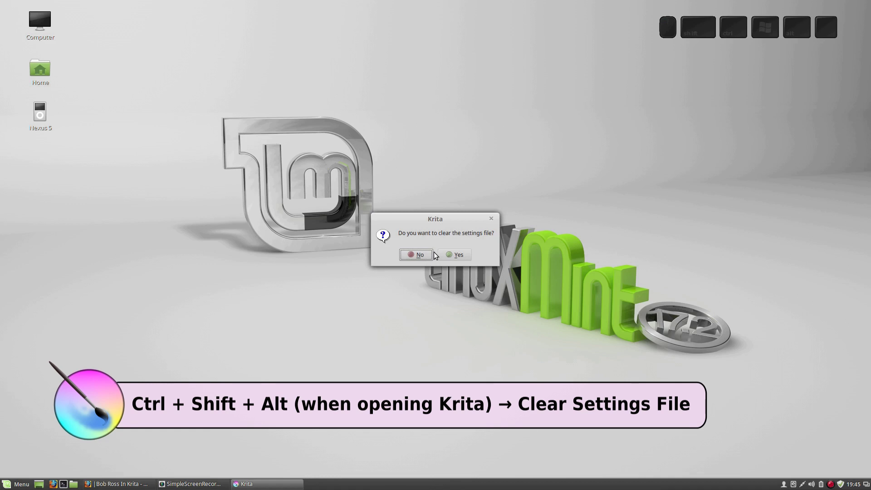
# Agree to clear the settings file and dismiss the welcome splash.
pyautogui.click(446, 256)
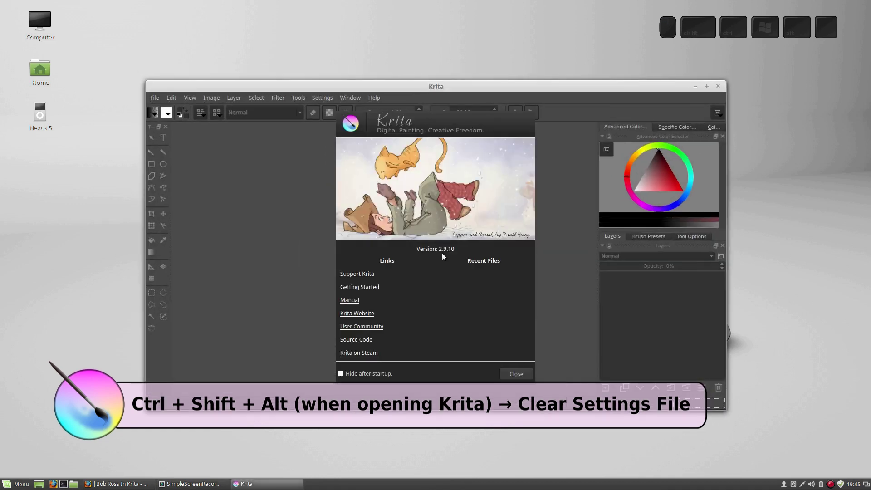
pyautogui.click(514, 378)
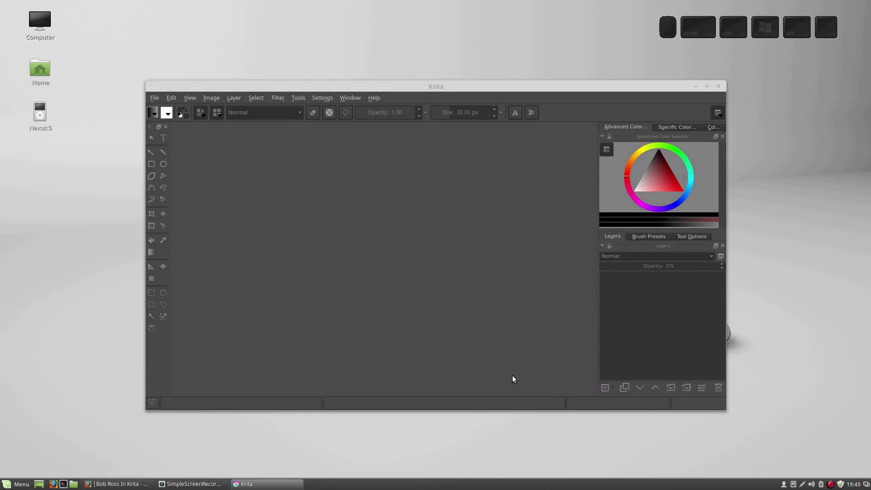
# Maximize the Krita window and start a new document from the File menu.
pyautogui.click(709, 88)
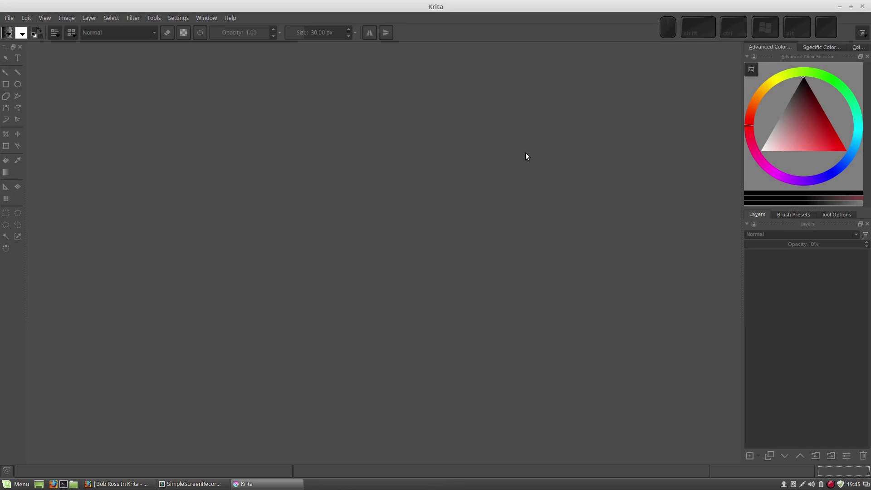
pyautogui.click(17, 20)
pyautogui.click(25, 29)
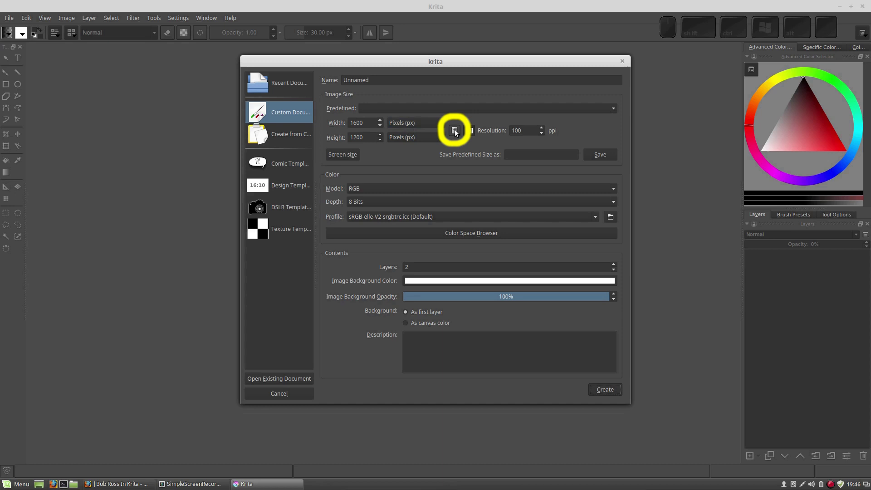
# Set a portrait custom document measured in inches, 18 wide by 24 high at 100 ppi.
pyautogui.click(459, 132)
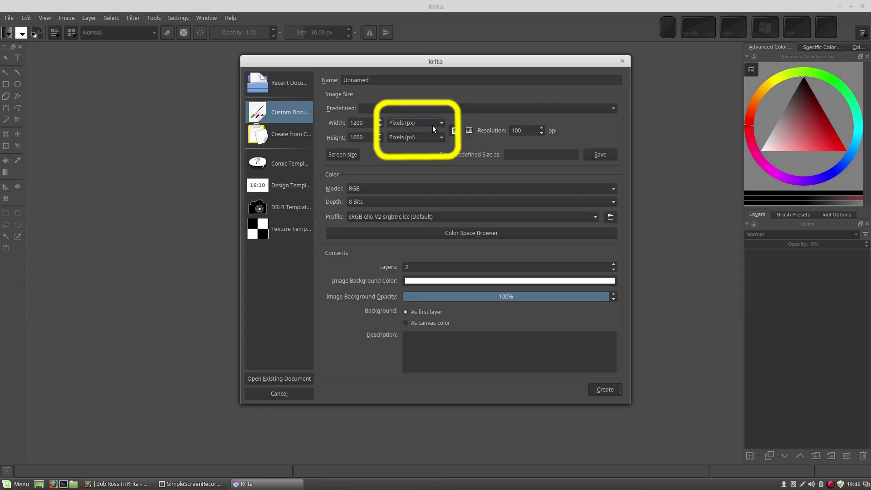
pyautogui.click(445, 126)
pyautogui.click(428, 155)
pyautogui.click(445, 141)
pyautogui.click(430, 170)
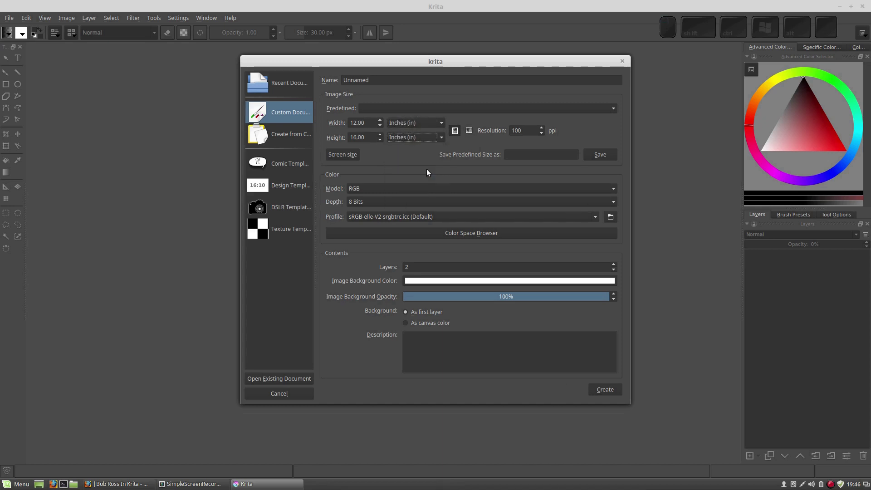
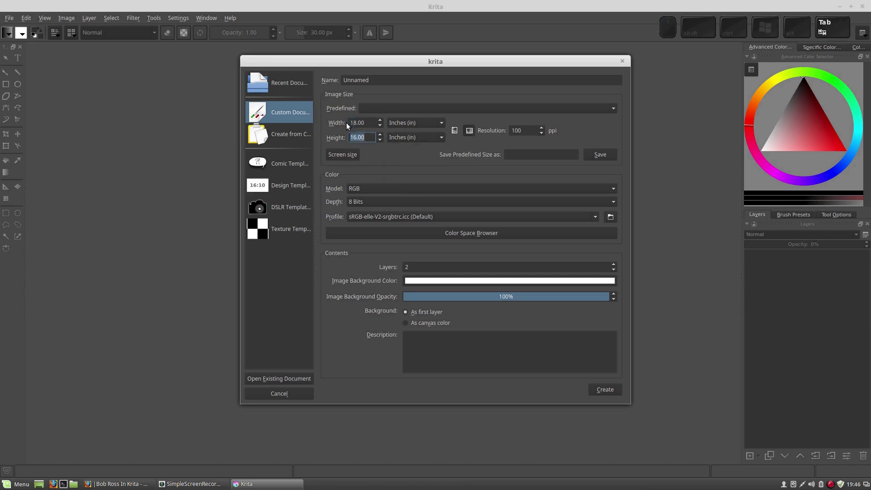
pyautogui.press('KP_2')
pyautogui.press('KP_4')
pyautogui.press('Tab')
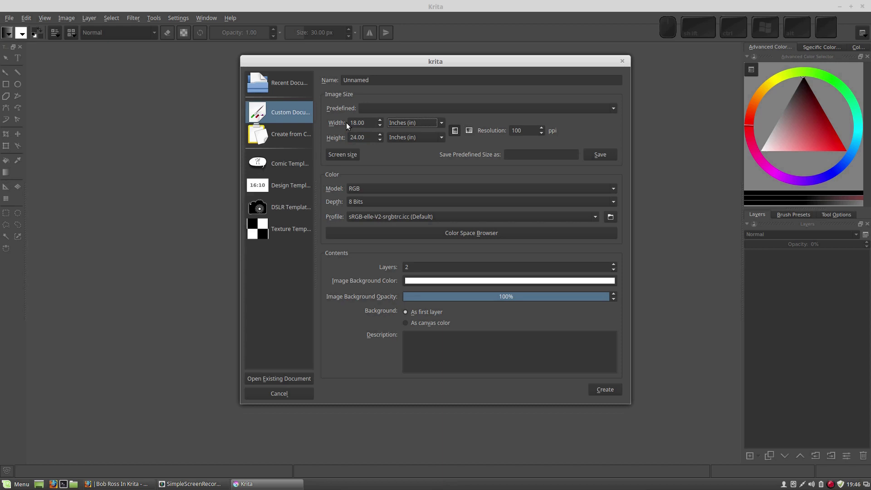
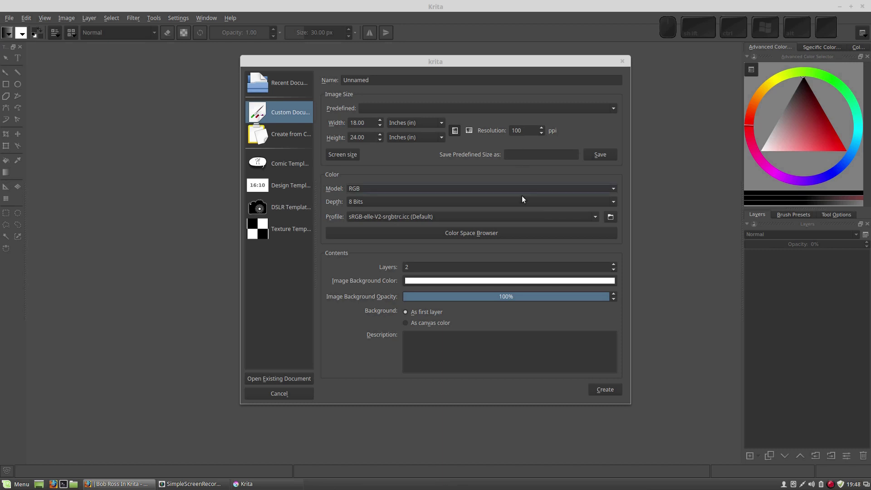
# Create the canvas and save it as MysticMountain.kra in the Documents folder.
pyautogui.click(601, 394)
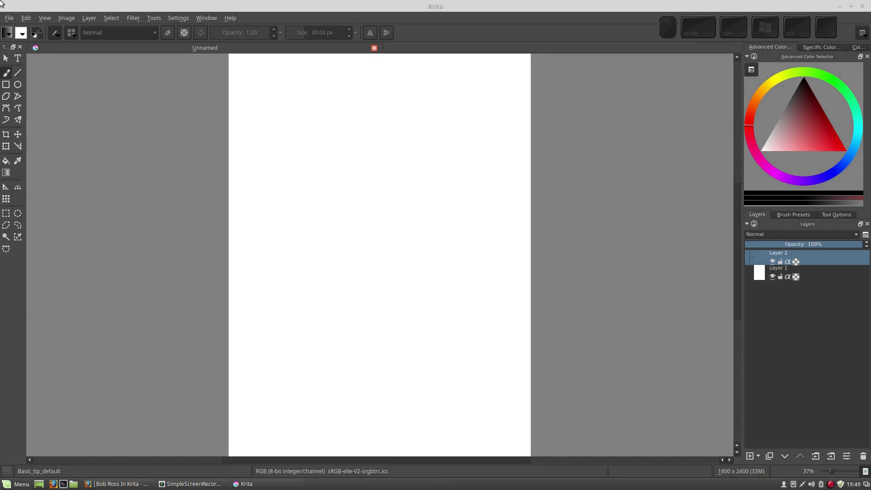
pyautogui.click(12, 21)
pyautogui.click(14, 63)
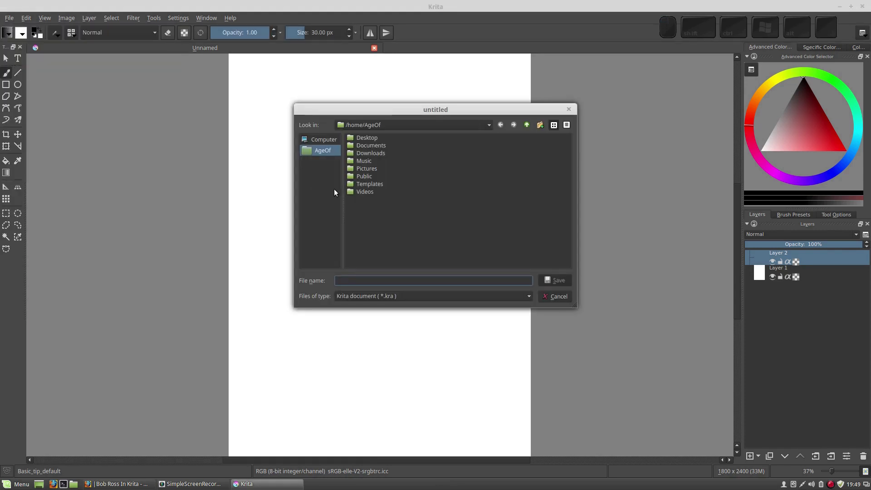
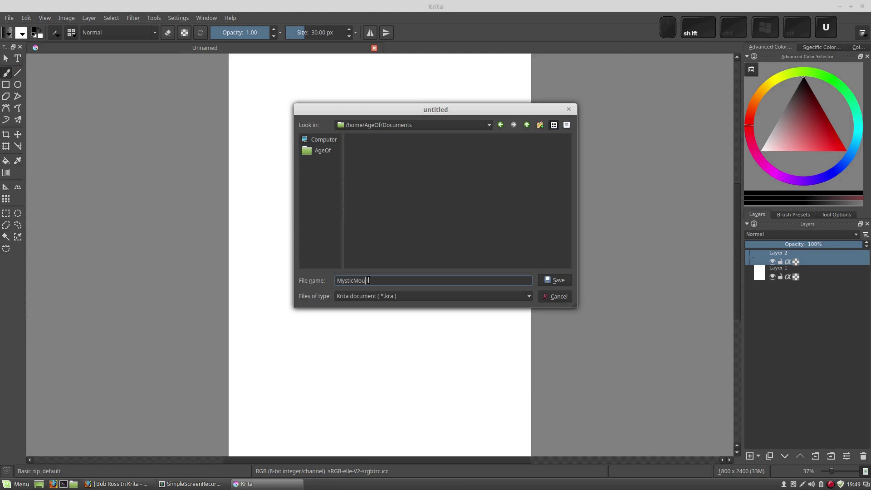
pyautogui.press('t')
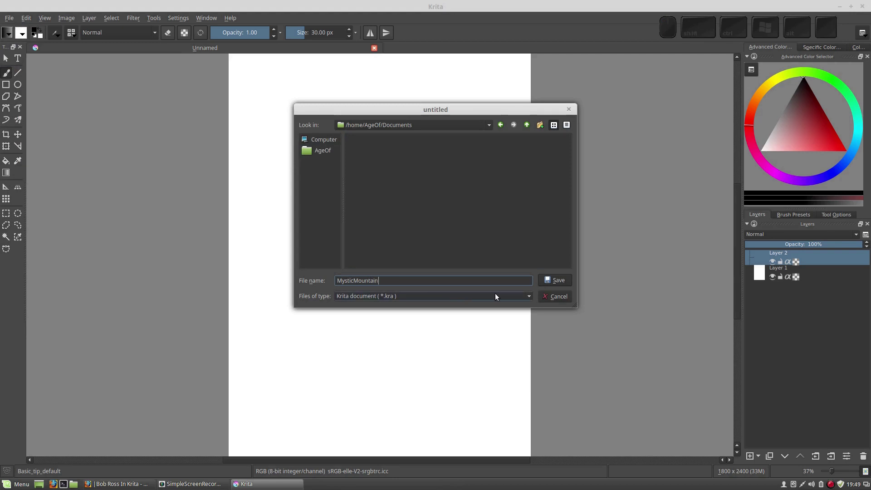
pyautogui.click(550, 284)
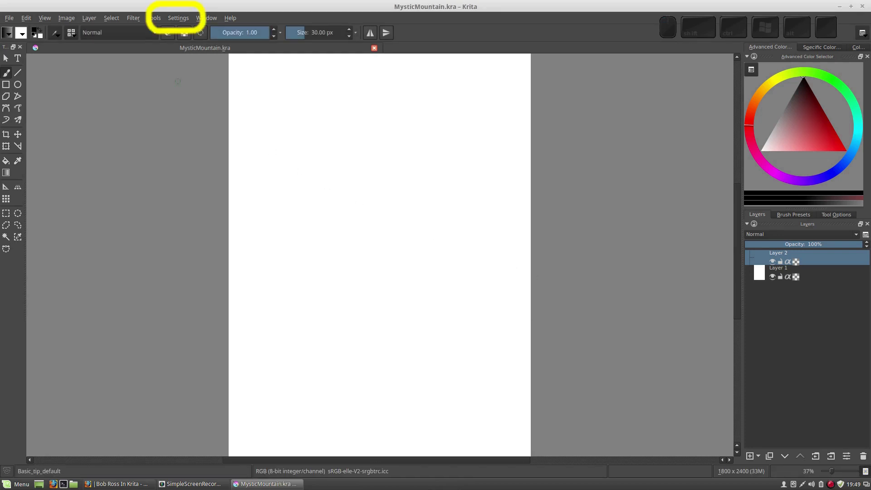
# In Configure Krita's General > Miscellaneous options, set the undo stack size to 100.
pyautogui.click(181, 20)
pyautogui.click(206, 105)
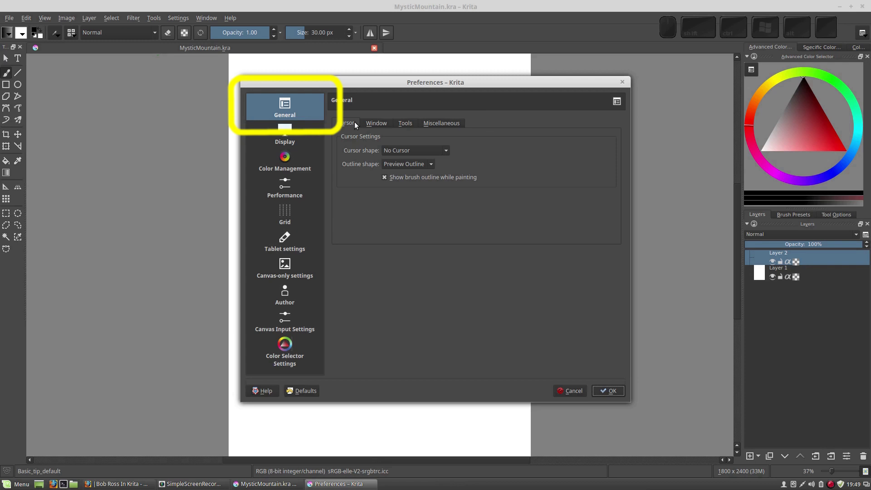
pyautogui.click(440, 125)
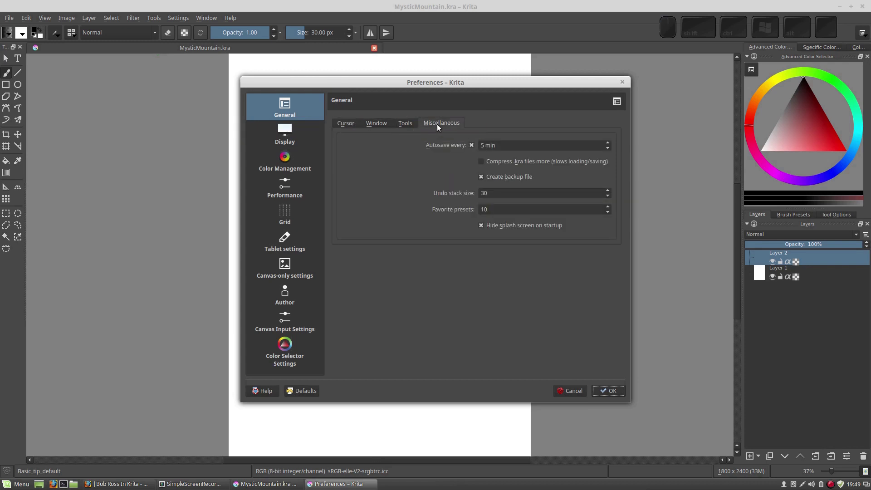
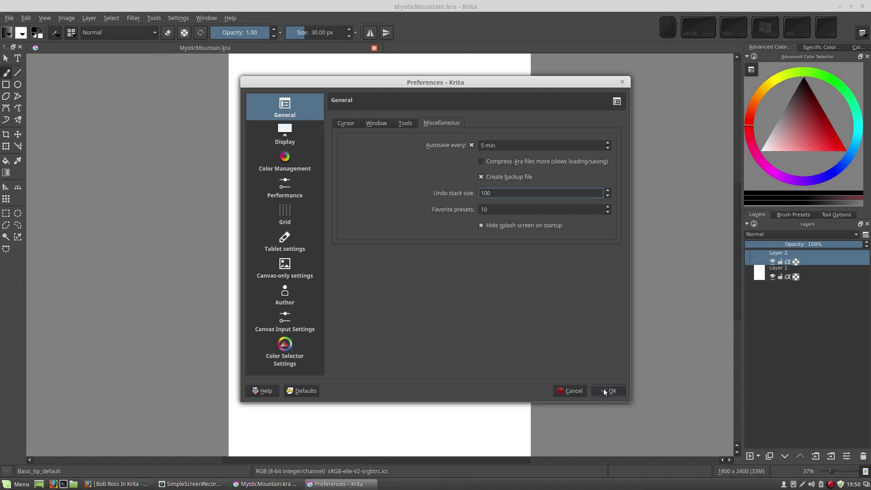
pyautogui.click(607, 390)
# Choose the Default workspace layout from the workspace chooser.
pyautogui.press('KP_Subtract')
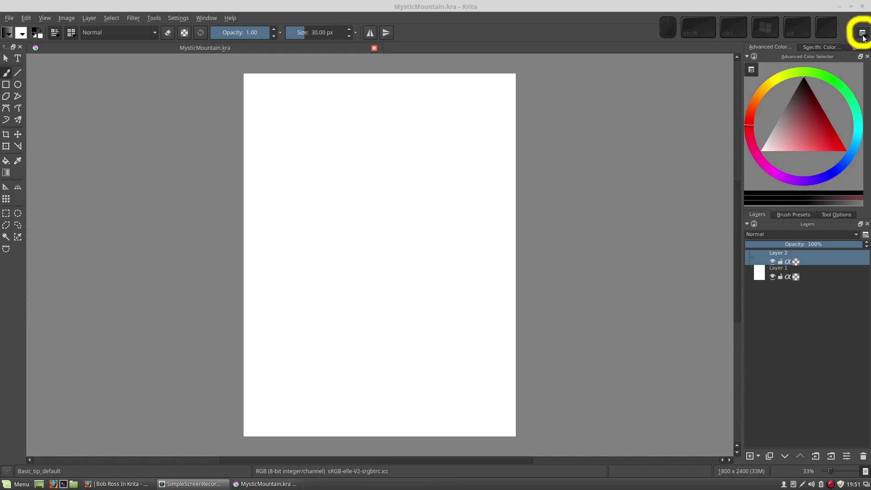
pyautogui.click(866, 38)
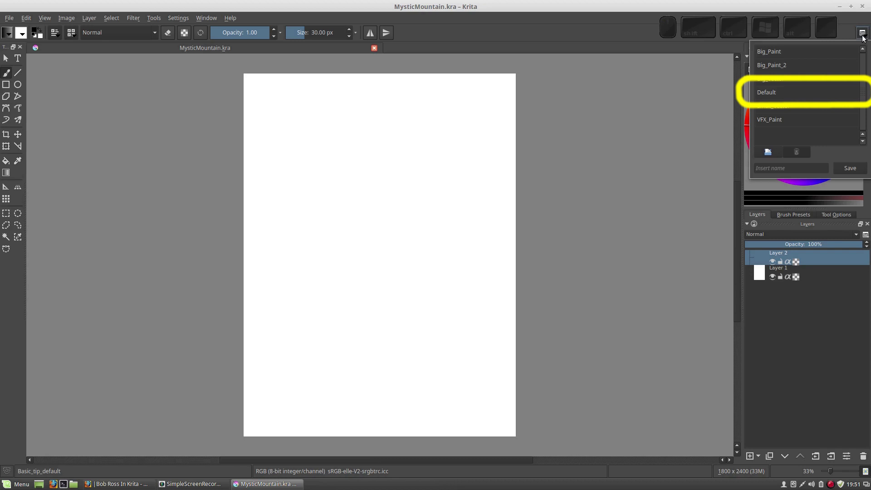
pyautogui.scroll(3)
pyautogui.middleClick(778, 94)
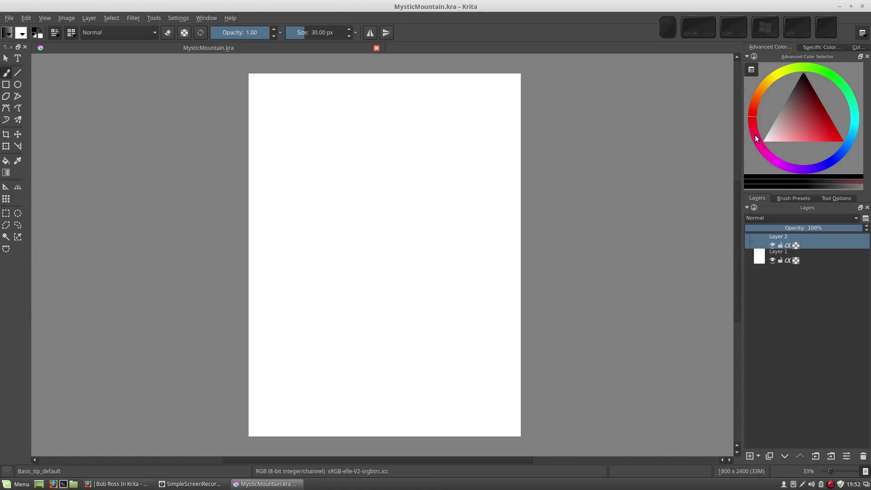
pyautogui.scroll(3)
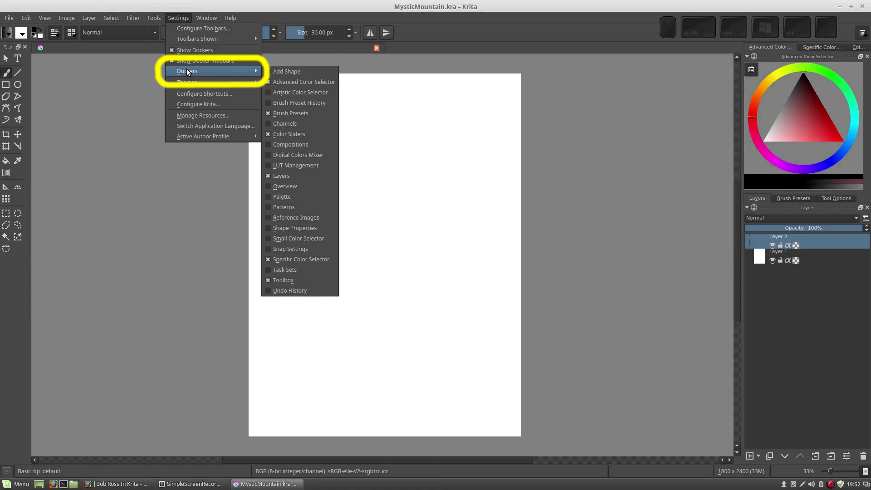
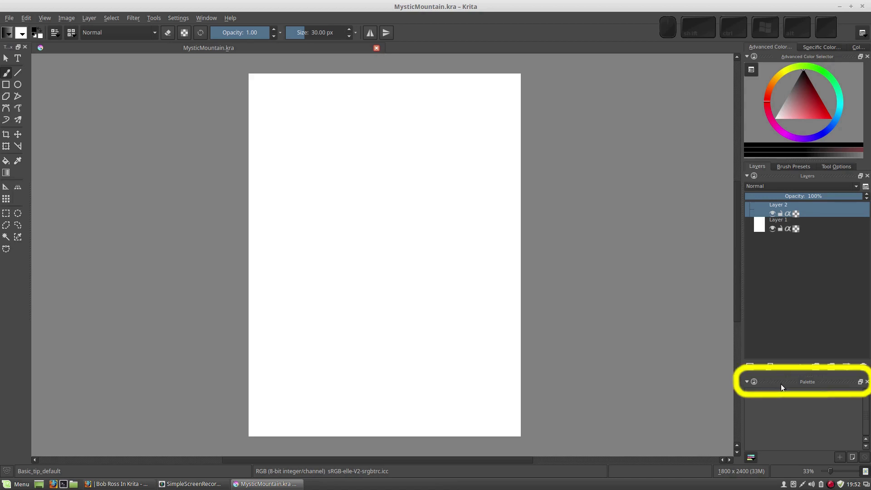
# Drag the Palette docker up into the right-hand dock beside Layers and Brush Presets.
pyautogui.moveTo(796, 386); pyautogui.dragTo(794, 138)
pyautogui.moveTo(794, 138); pyautogui.dragTo(781, 142)
pyautogui.moveTo(781, 142); pyautogui.dragTo(779, 102)
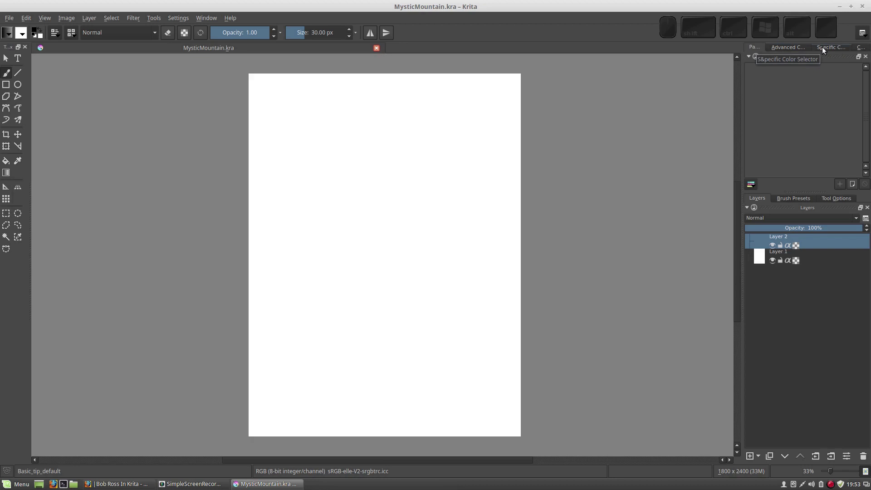
# Check the Dockers list, then switch the Specific Color Selector to hue, saturation and lightness sliders.
pyautogui.click(862, 50)
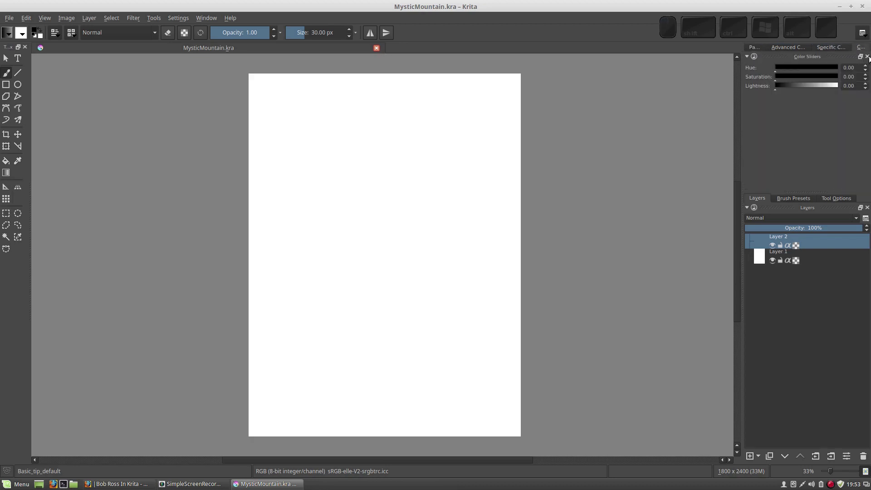
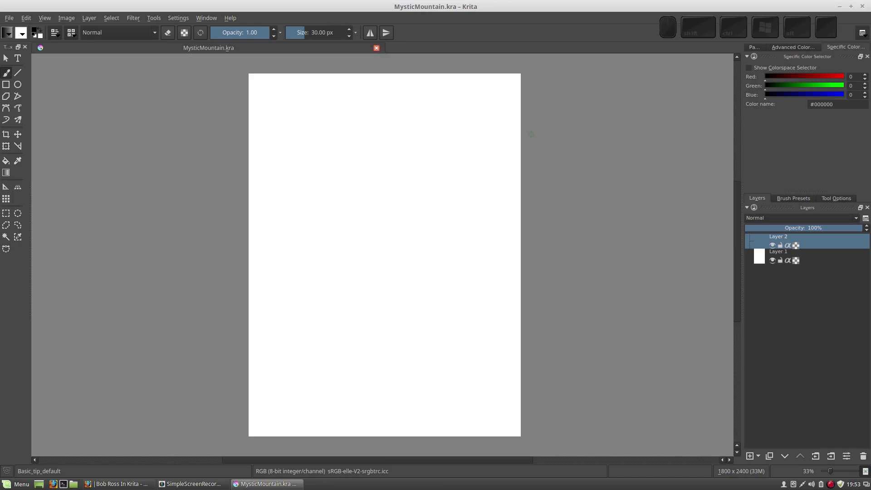
pyautogui.click(183, 22)
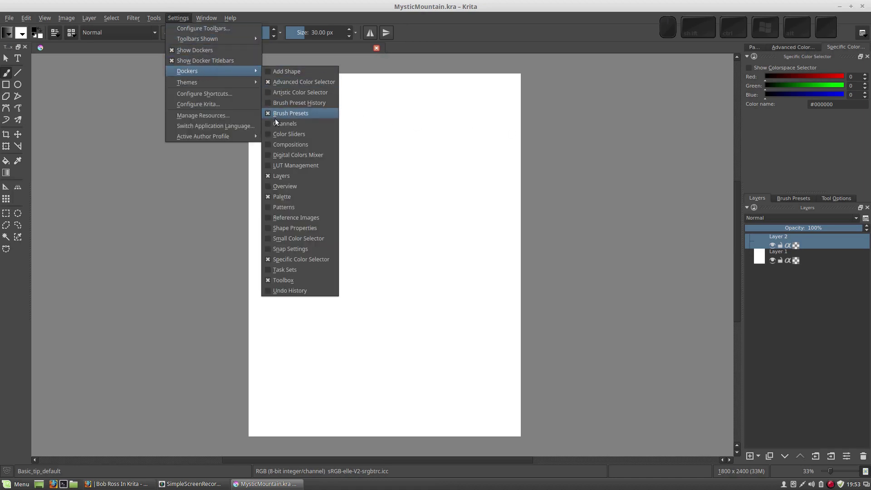
pyautogui.click(273, 138)
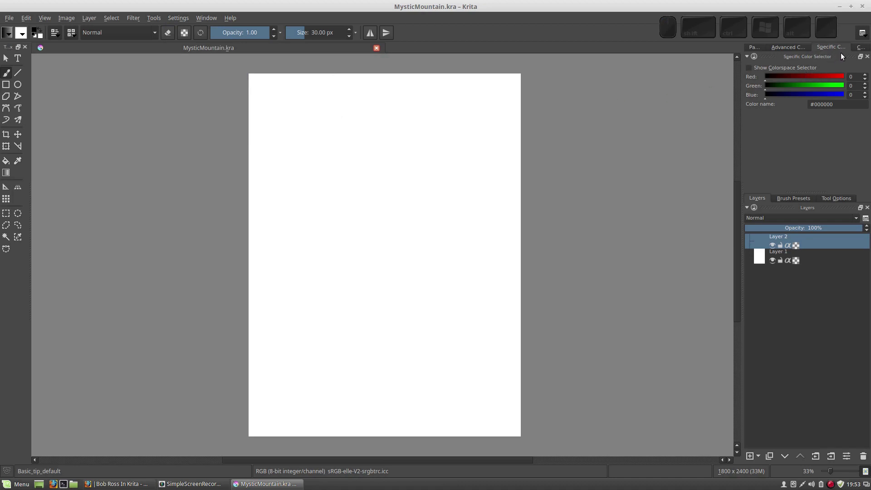
pyautogui.click(865, 49)
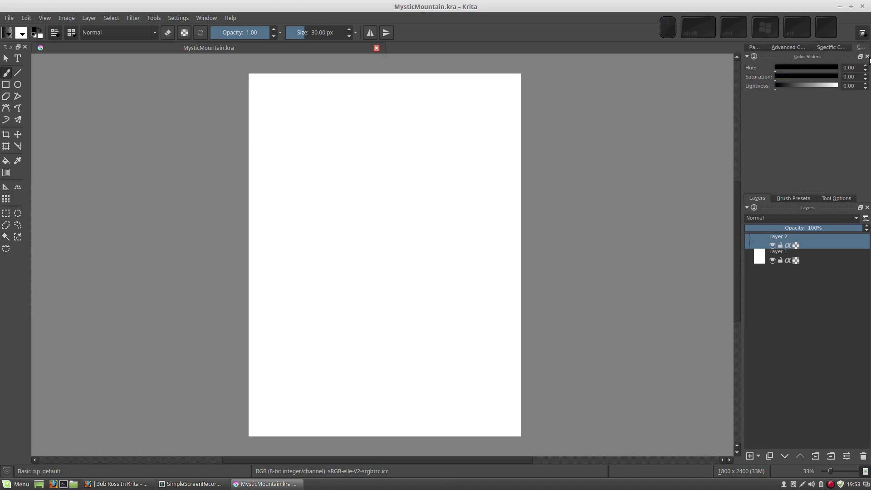
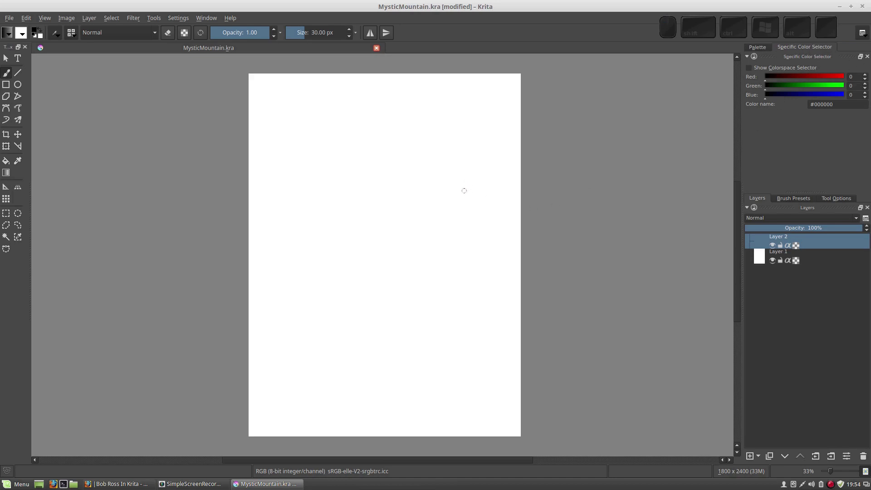
# Bring up the pop-up colour and brush wheel on the canvas, then dismiss it.
pyautogui.rightClick(464, 196)
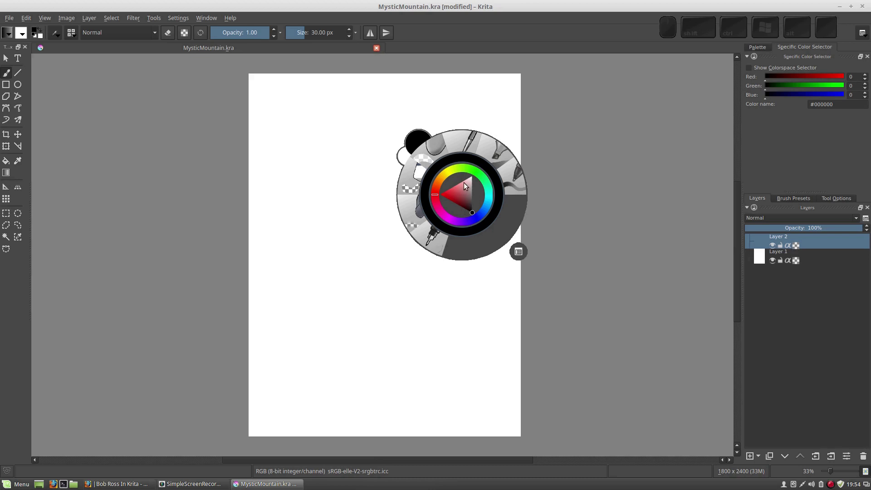
pyautogui.click(557, 180)
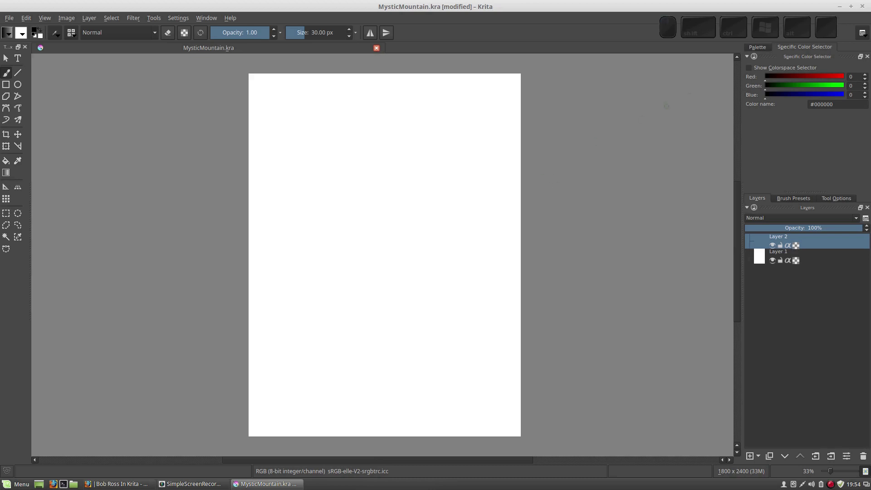
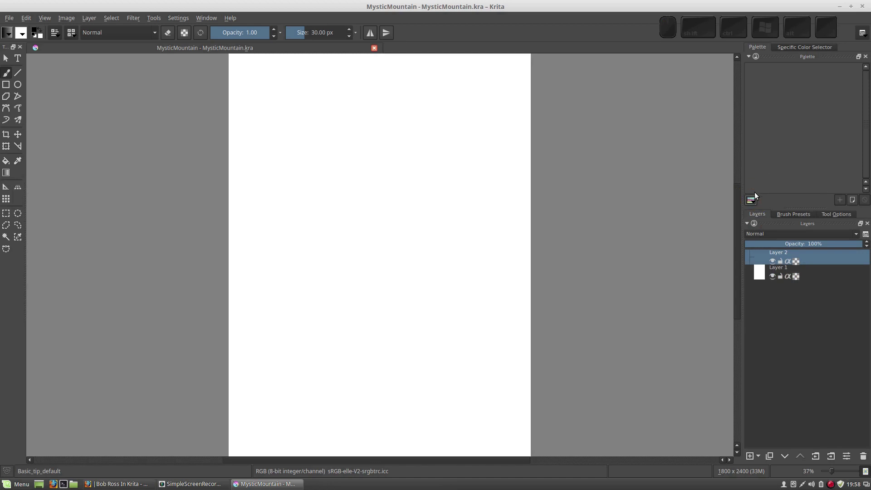
# Save a new empty palette named 'Bob Ross' with 4 columns from the palette chooser.
pyautogui.click(754, 202)
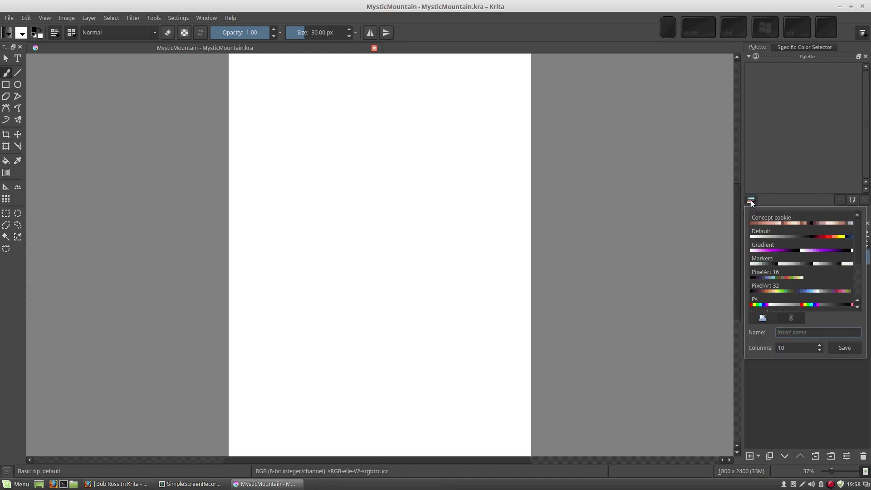
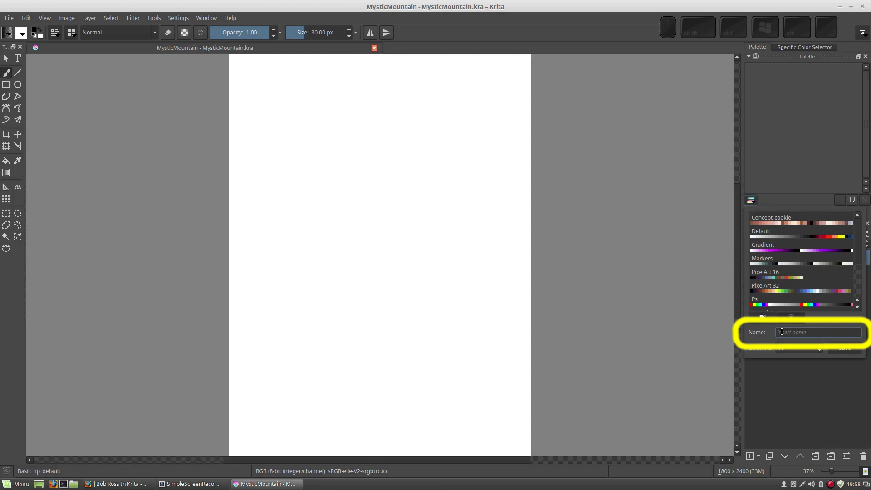
pyautogui.press('shift+space')
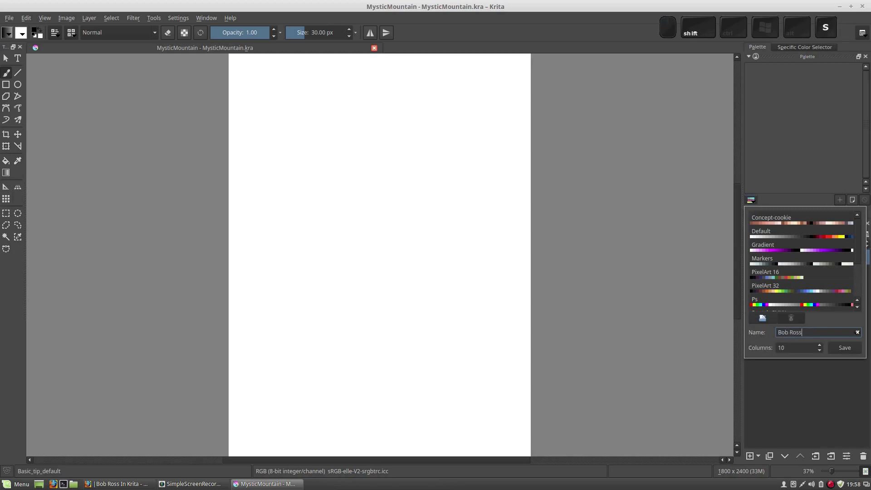
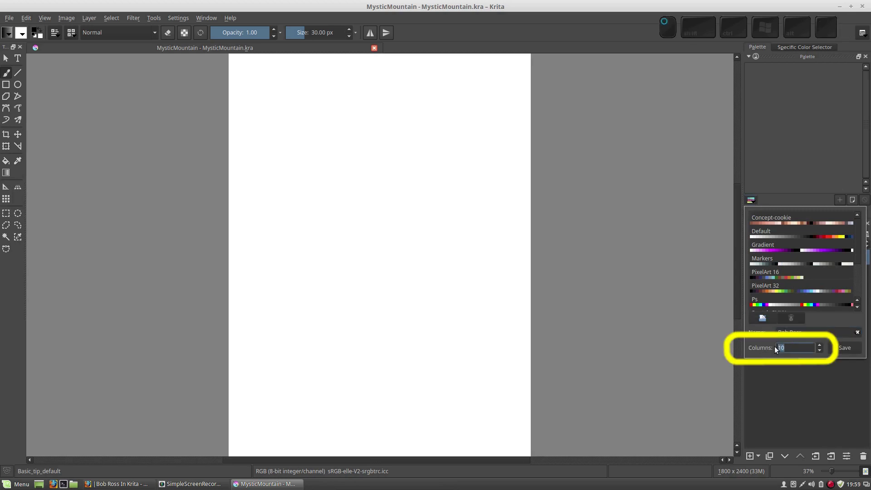
pyautogui.press('KP_4')
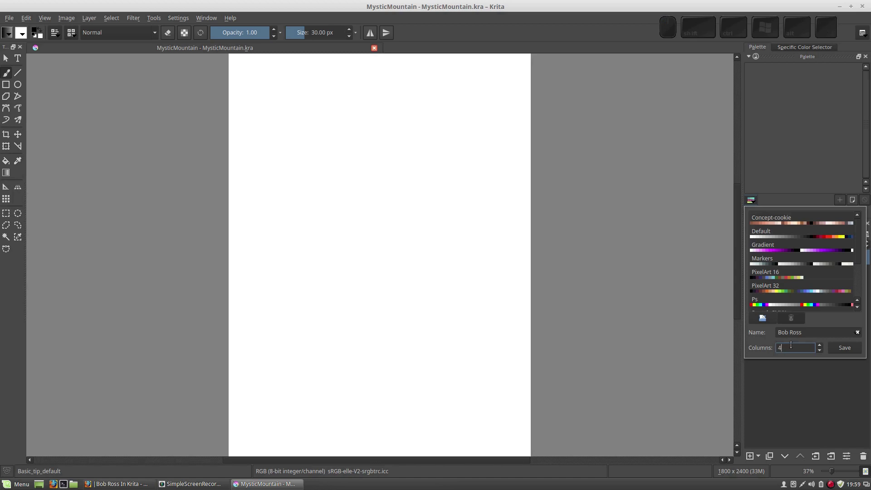
pyautogui.click(852, 347)
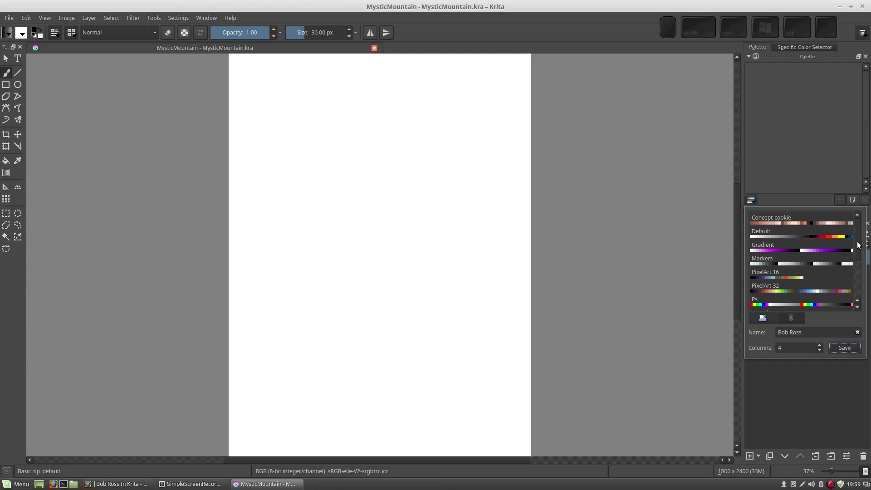
# Select the Bob Ross palette as the active palette in the docker.
pyautogui.moveTo(860, 242); pyautogui.dragTo(827, 303)
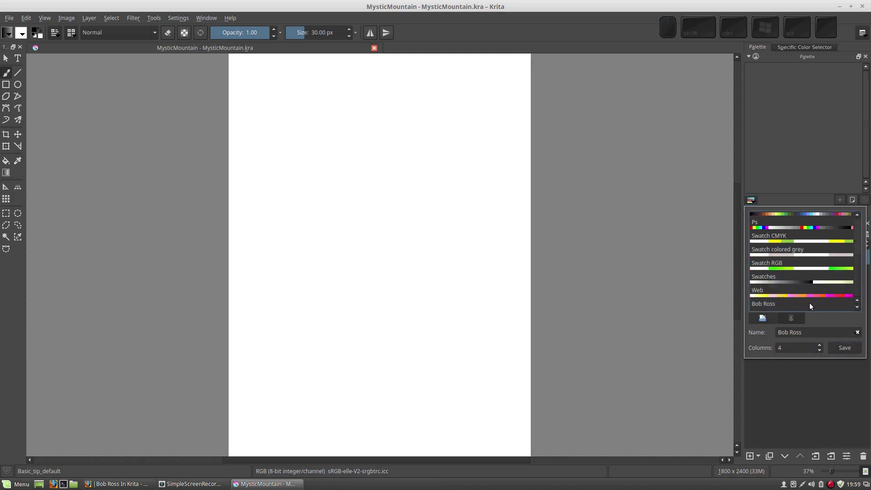
pyautogui.click(772, 306)
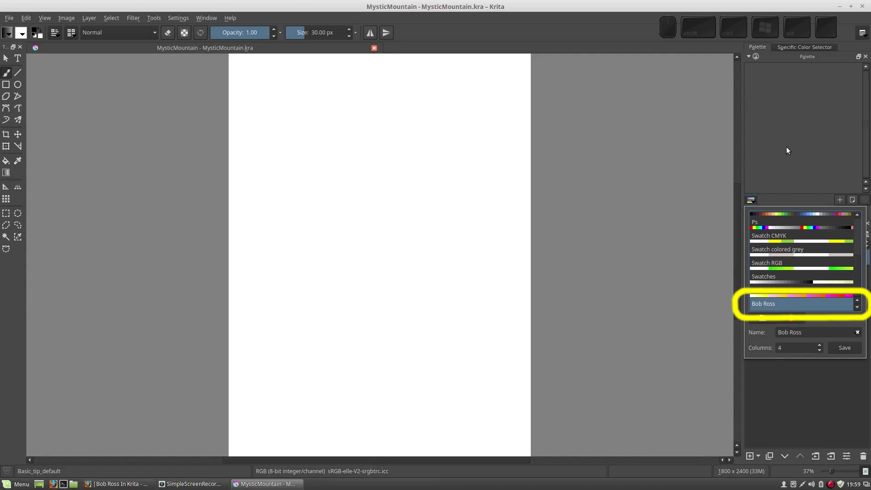
# Add the foreground black, then after swapping colours the white, as the palette's first two swatches.
pyautogui.click(791, 150)
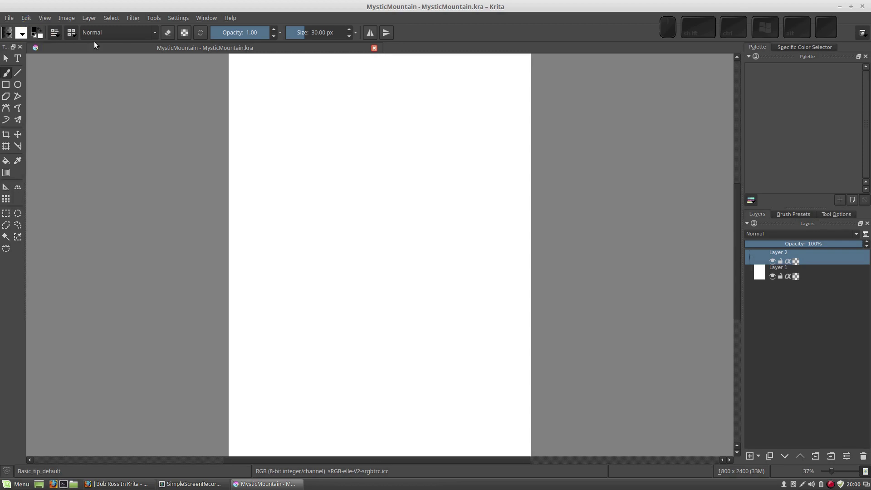
pyautogui.click(843, 201)
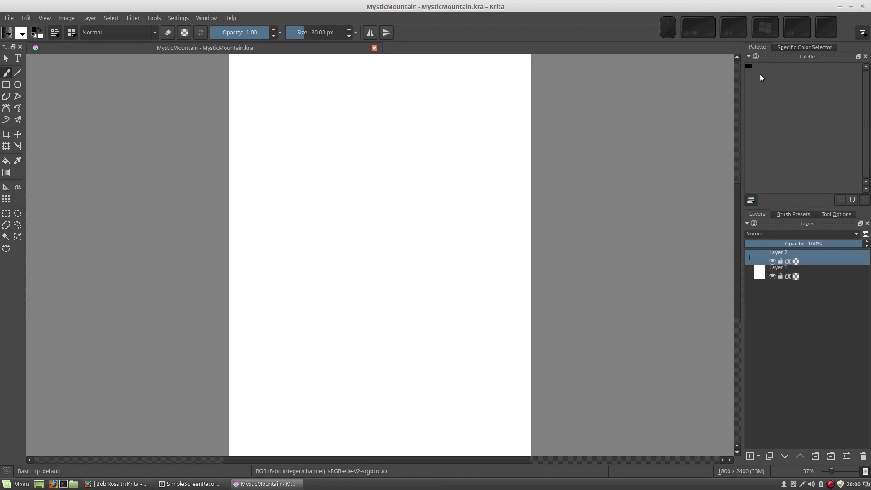
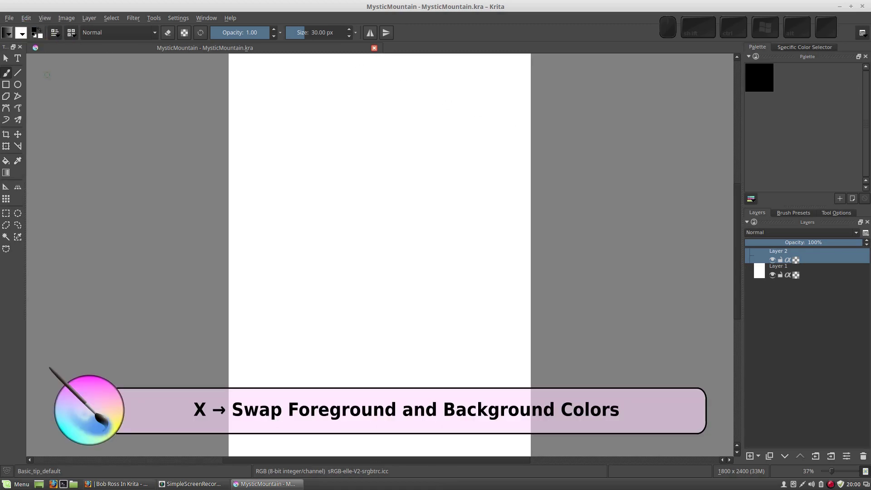
pyautogui.press('Up')
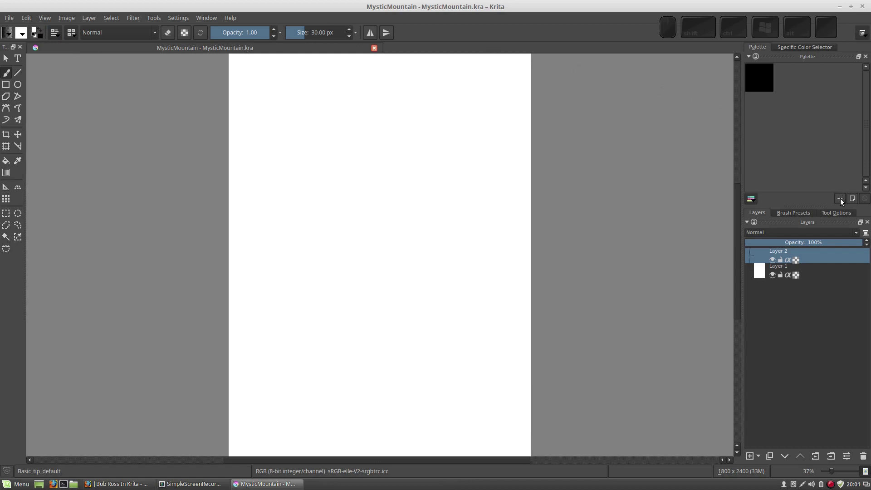
pyautogui.click(844, 200)
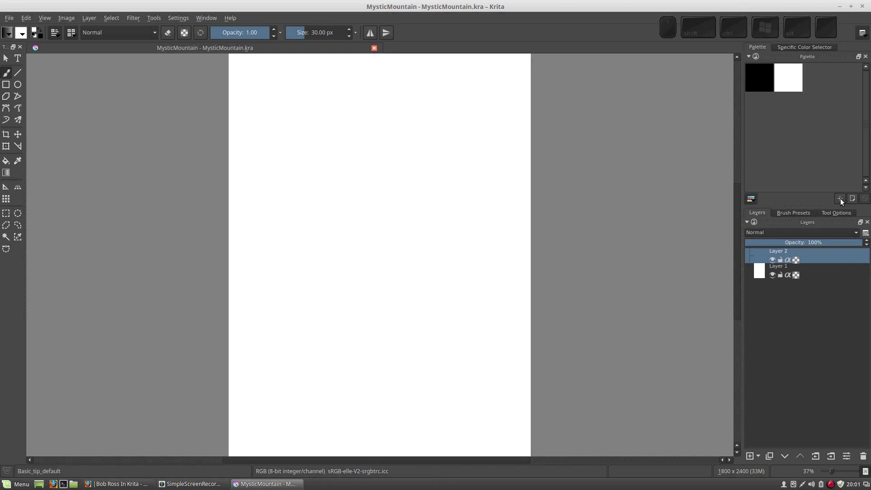
# Remove the duplicate white swatch and start a new swatch, bringing up the Select Color dialog.
pyautogui.click(794, 84)
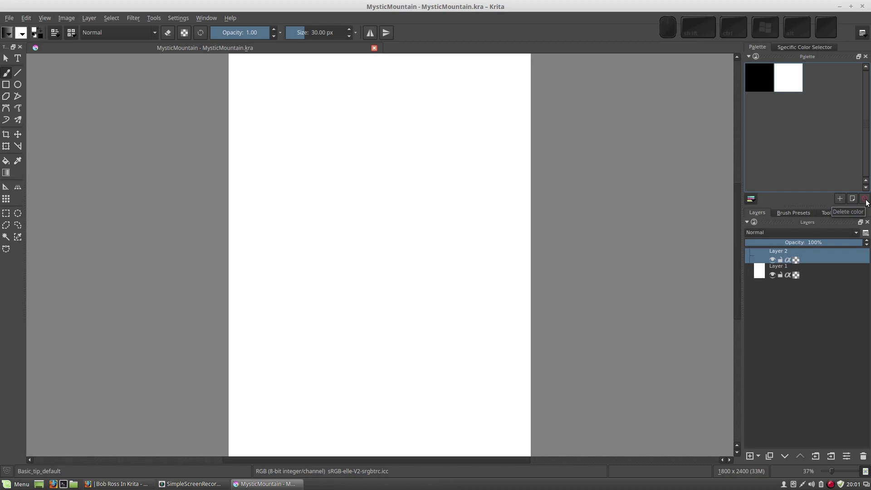
pyautogui.click(769, 86)
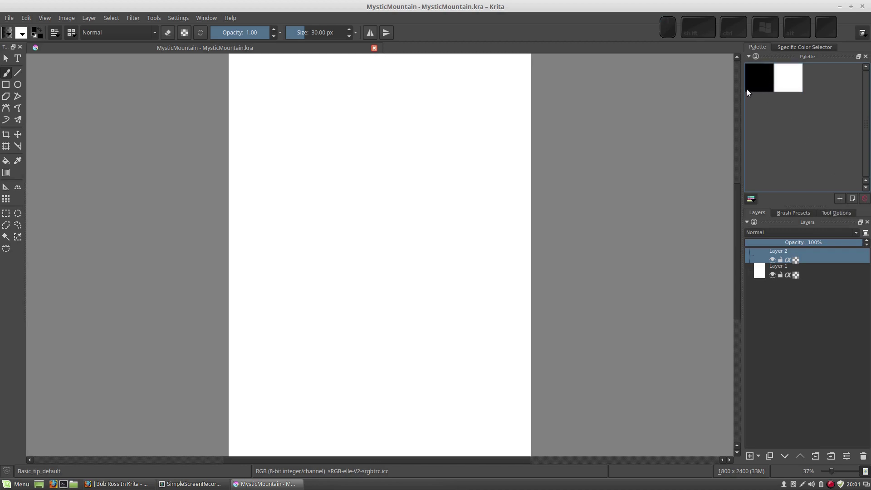
pyautogui.click(793, 85)
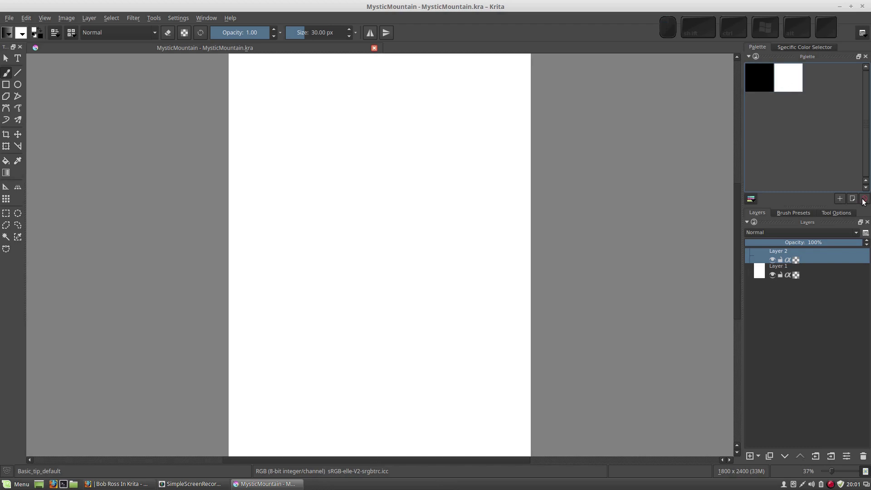
pyautogui.click(867, 201)
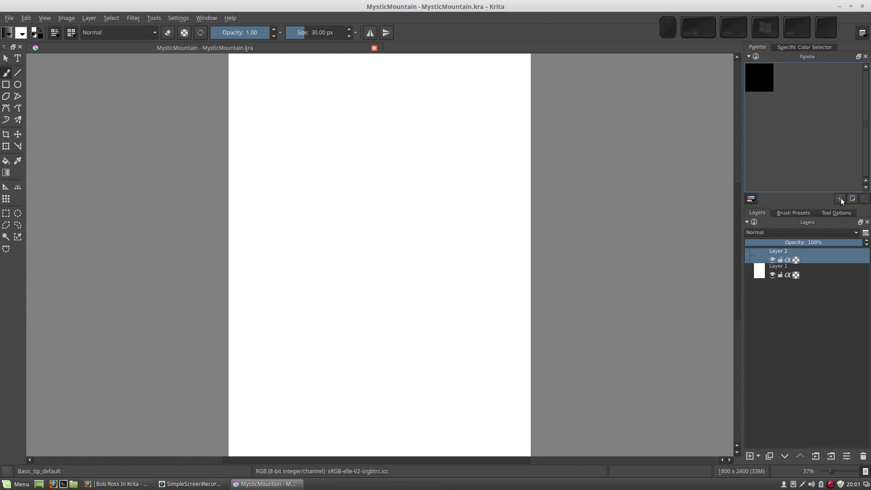
pyautogui.click(844, 201)
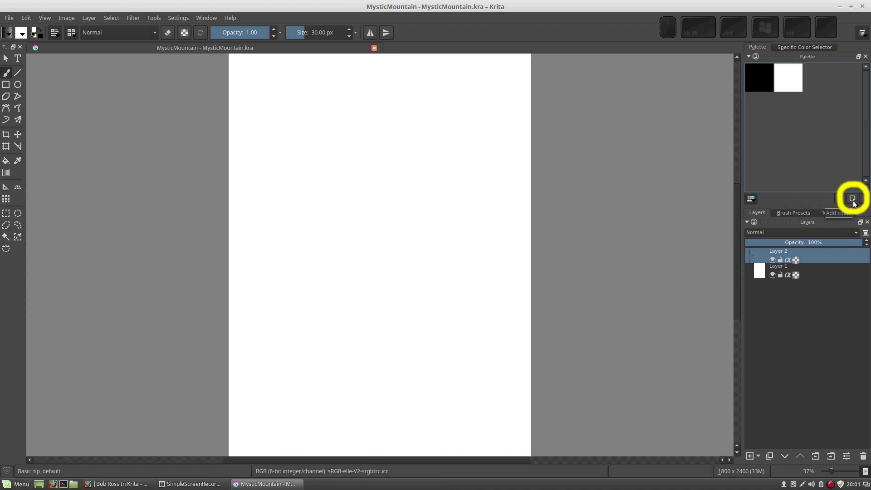
# Add the mid blue, deep navy blue and dark brown swatches by RGB value, with the picker moved aside.
pyautogui.click(858, 204)
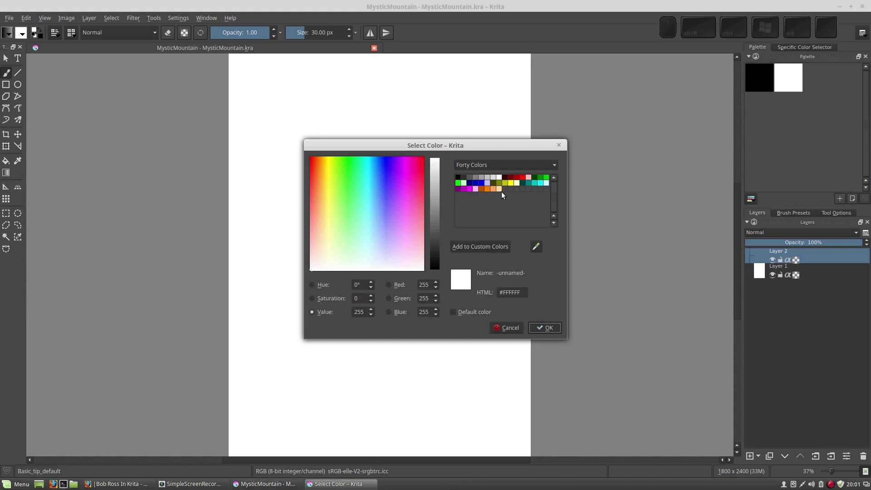
pyautogui.moveTo(468, 149); pyautogui.dragTo(625, 85)
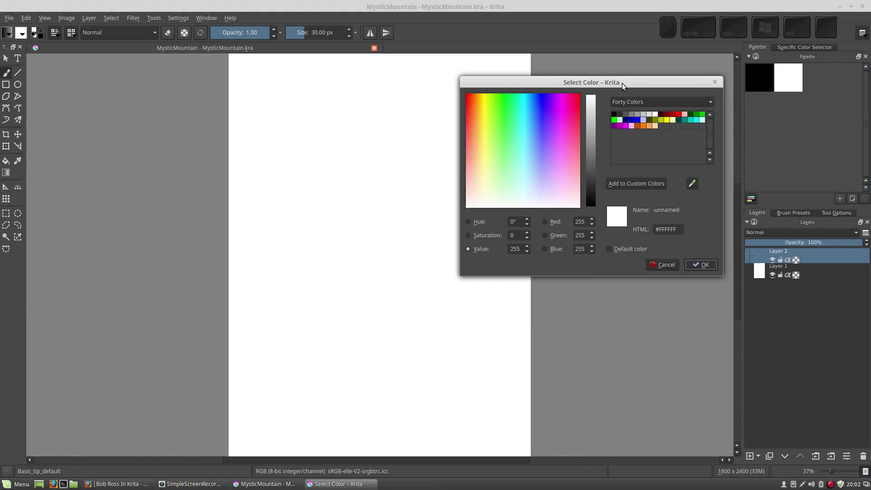
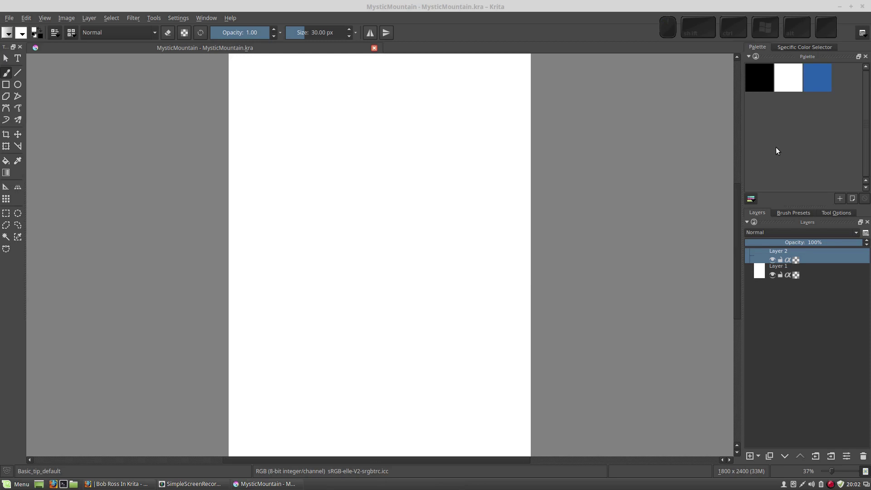
pyautogui.click(854, 200)
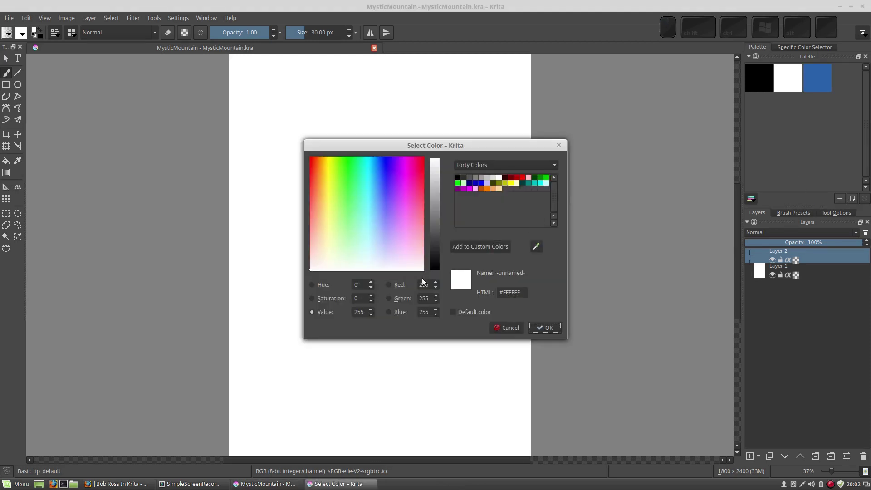
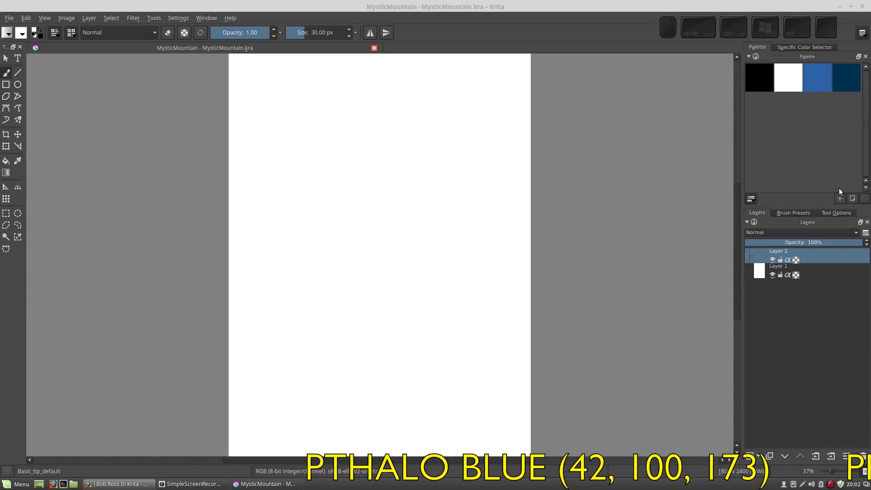
pyautogui.click(854, 201)
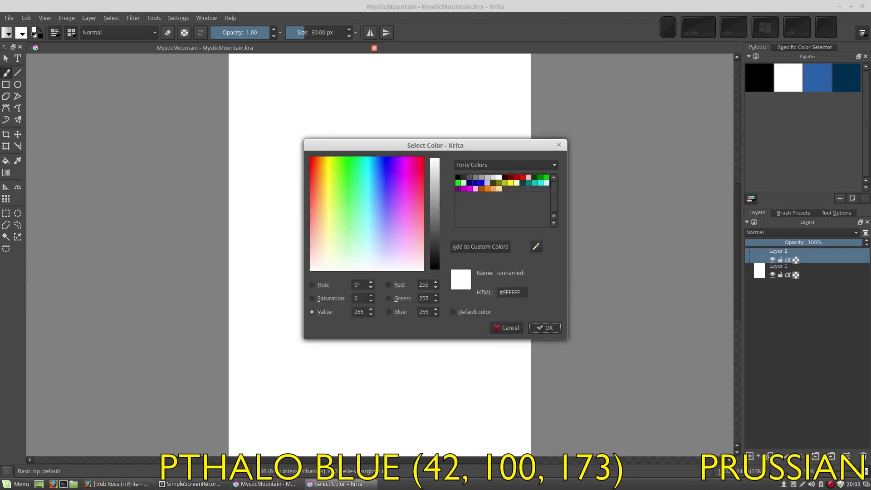
pyautogui.click(432, 287)
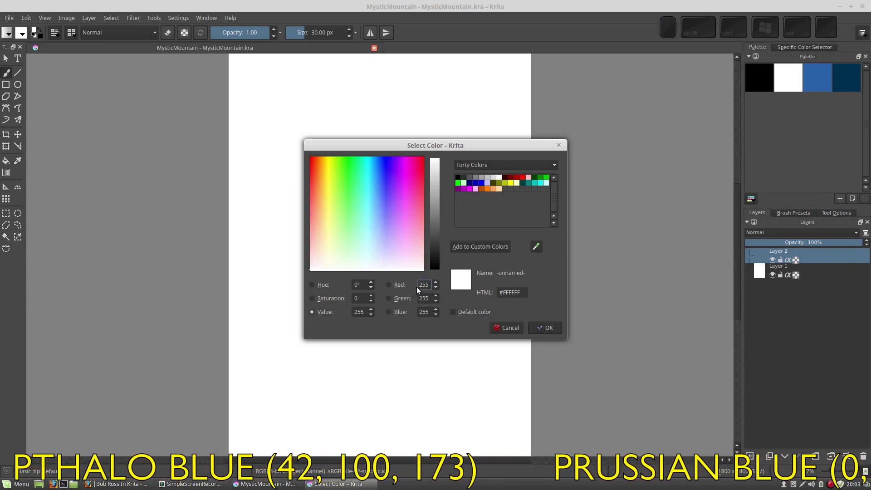
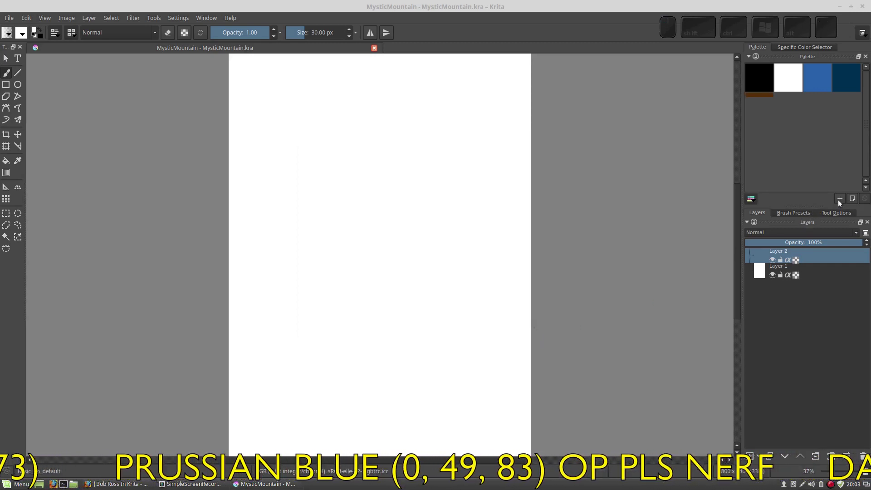
# Add the very dark brown swatch with RGB 45, 26, 12.
pyautogui.click(843, 200)
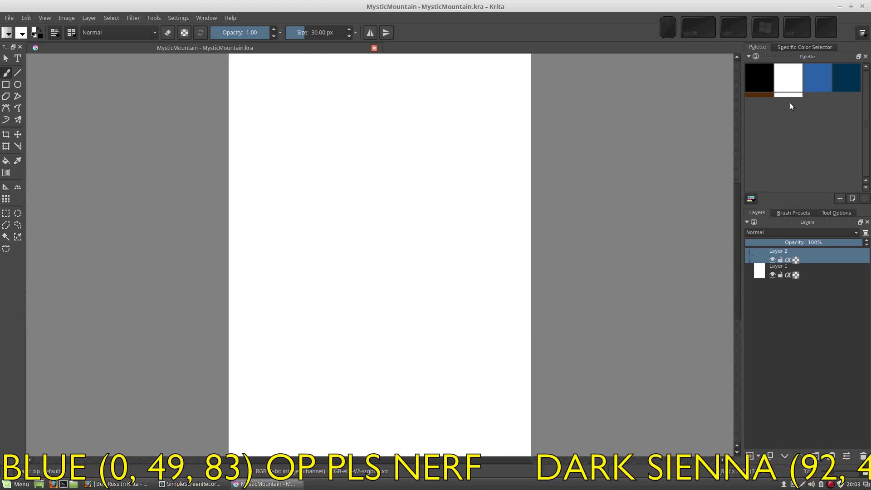
pyautogui.click(789, 95)
pyautogui.click(868, 199)
pyautogui.click(855, 199)
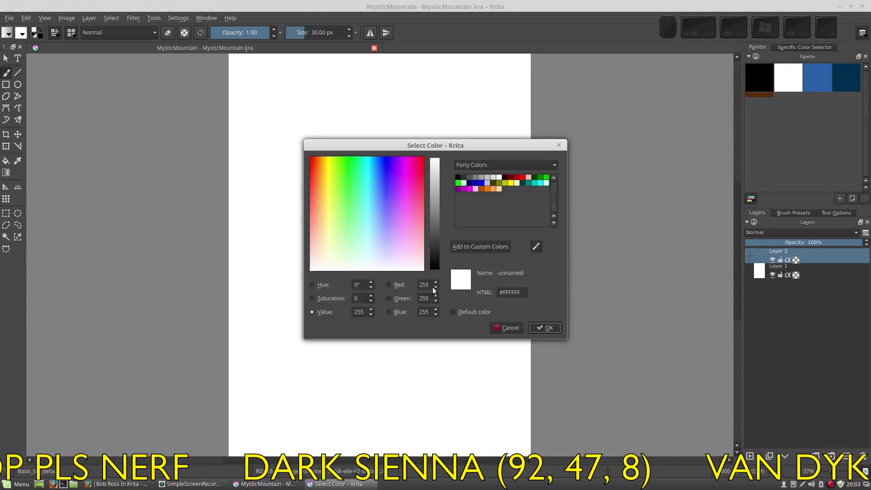
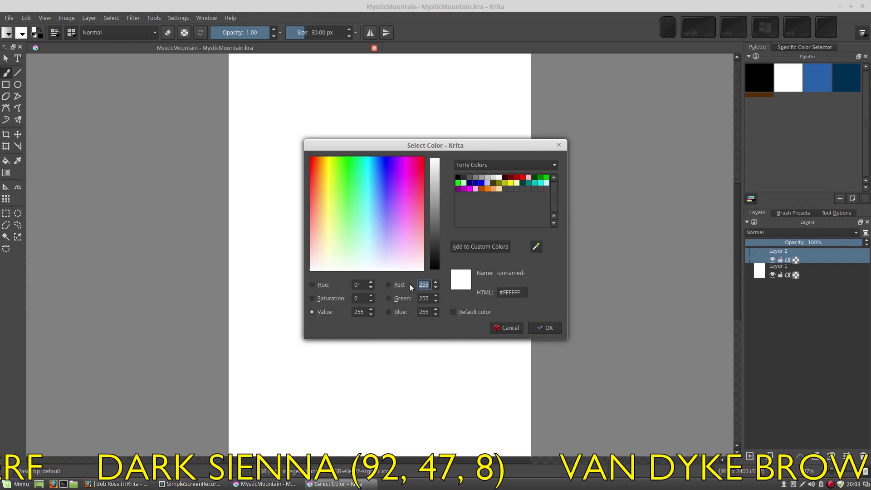
pyautogui.press('KP_4')
pyautogui.press('KP_5')
pyautogui.press('Tab')
pyautogui.press('KP_2')
pyautogui.press('KP_6')
pyautogui.press('Tab')
pyautogui.press('KP_1')
pyautogui.press('KP_2')
pyautogui.click(546, 329)
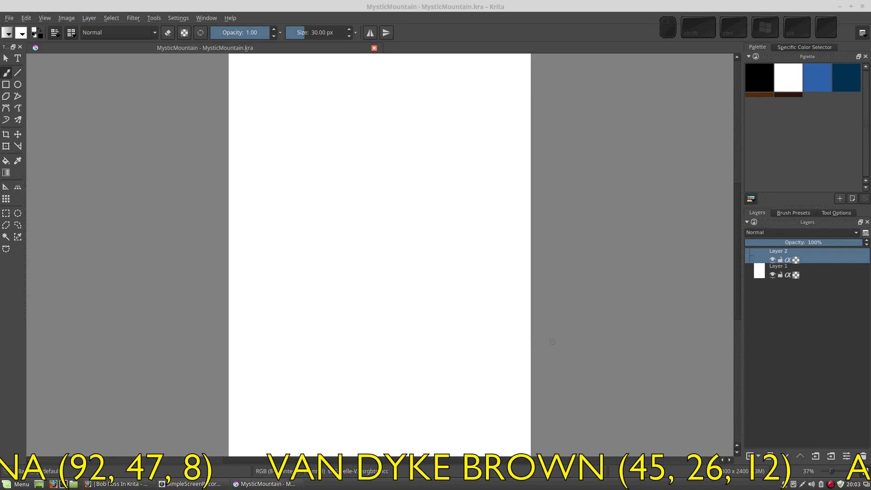
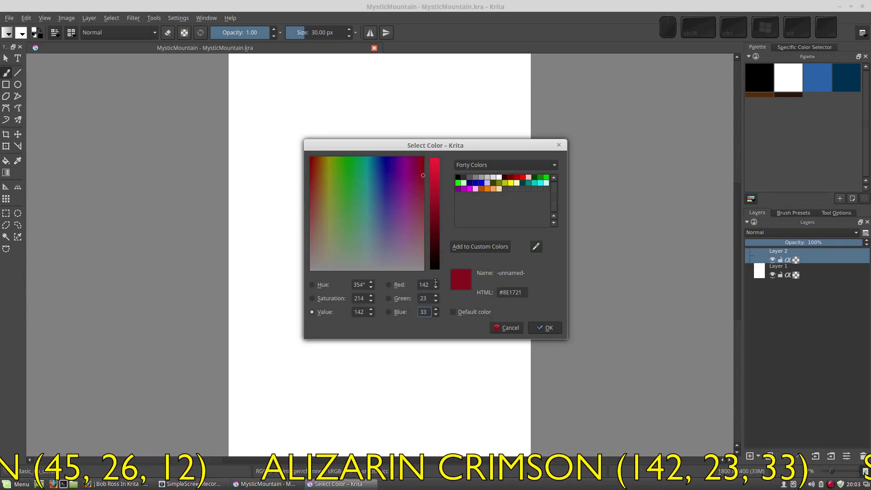
# Add the crimson and enter the olive green's red amount of 75.
pyautogui.scroll(3)
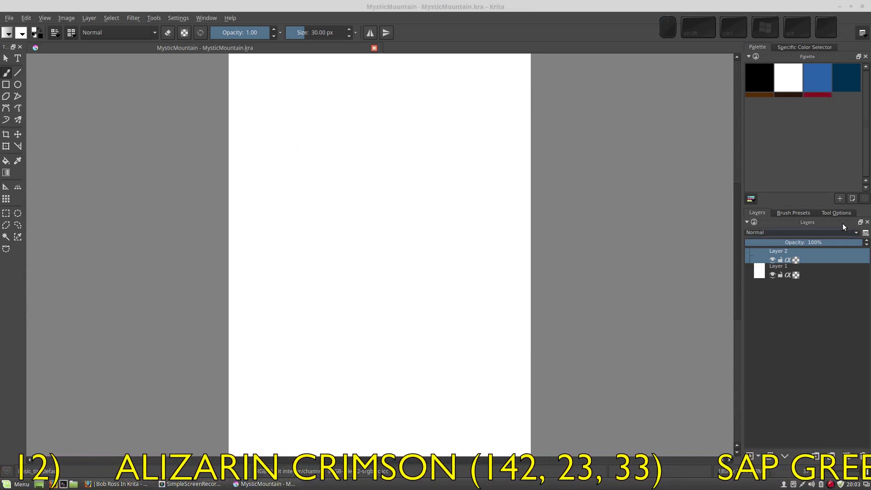
pyautogui.scroll(3)
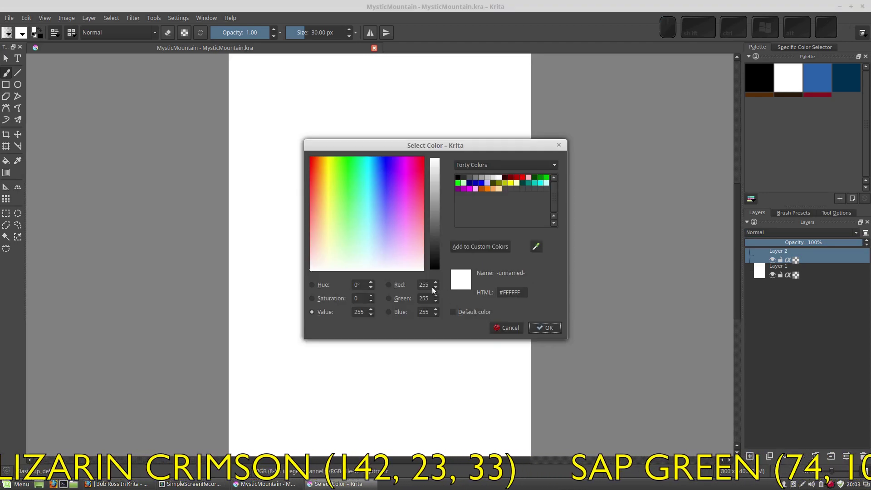
pyautogui.scroll(3)
pyautogui.press('KP_7')
pyautogui.press('KP_5')
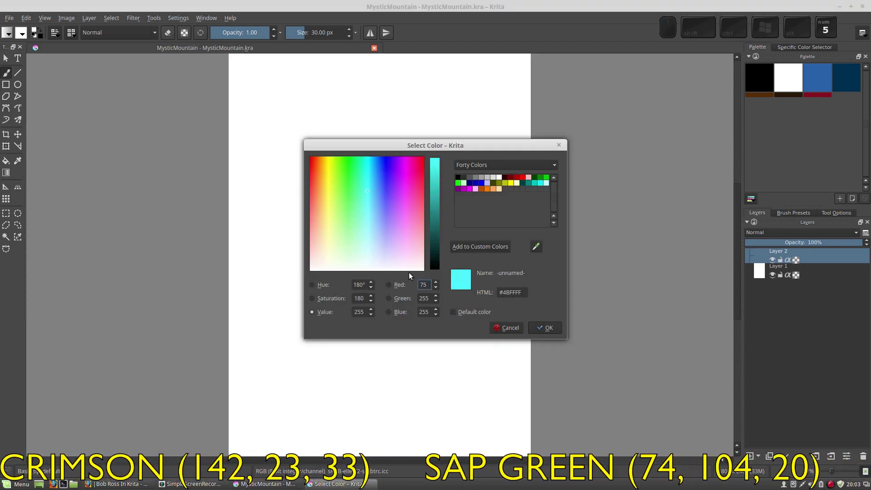
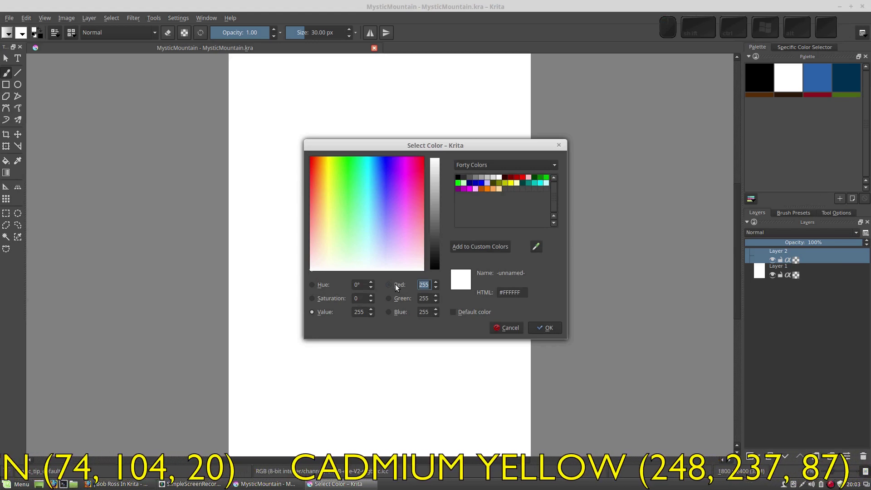
# Enter the cadmium yellow's values: red 248, green 27, blue 87.
pyautogui.press('KP_2')
pyautogui.press('KP_4')
pyautogui.press('KP_8')
pyautogui.press('Tab')
pyautogui.press('KP_2')
pyautogui.press('KP_7')
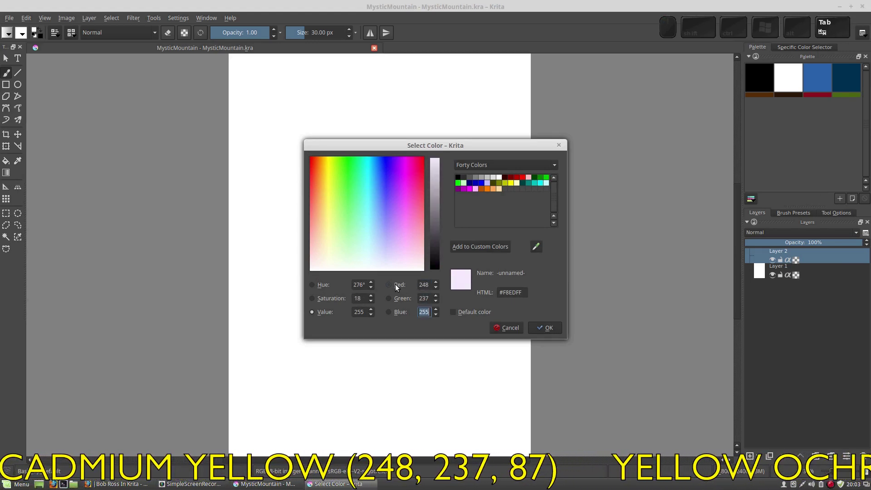
pyautogui.press('KP_8')
pyautogui.press('KP_7')
# Confirm the yellow, add the golden yellow as 20, 189, 37, and start the final brick red swatch.
pyautogui.click(543, 328)
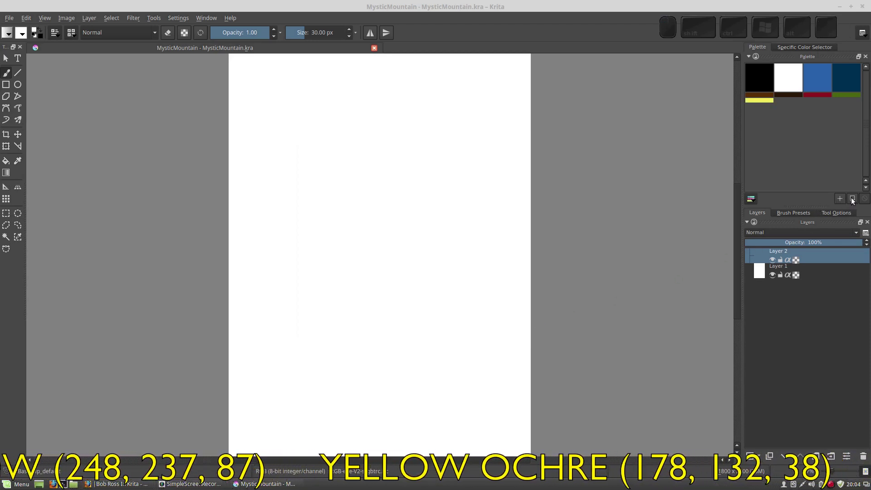
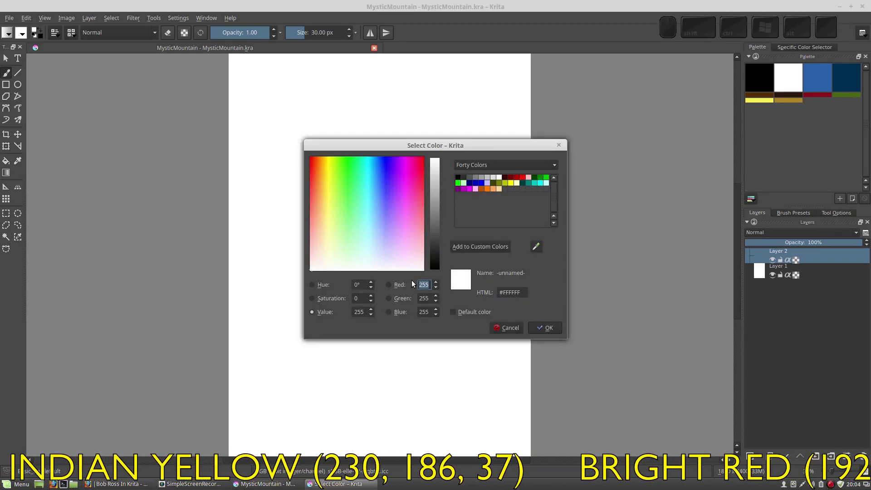
pyautogui.press('KP_2')
pyautogui.press('KP_0')
pyautogui.press('Tab')
pyautogui.press('KP_1')
pyautogui.press('KP_8')
pyautogui.press('KP_9')
pyautogui.press('Tab')
pyautogui.press('KP_3')
pyautogui.press('KP_7')
pyautogui.click(554, 331)
pyautogui.click(855, 203)
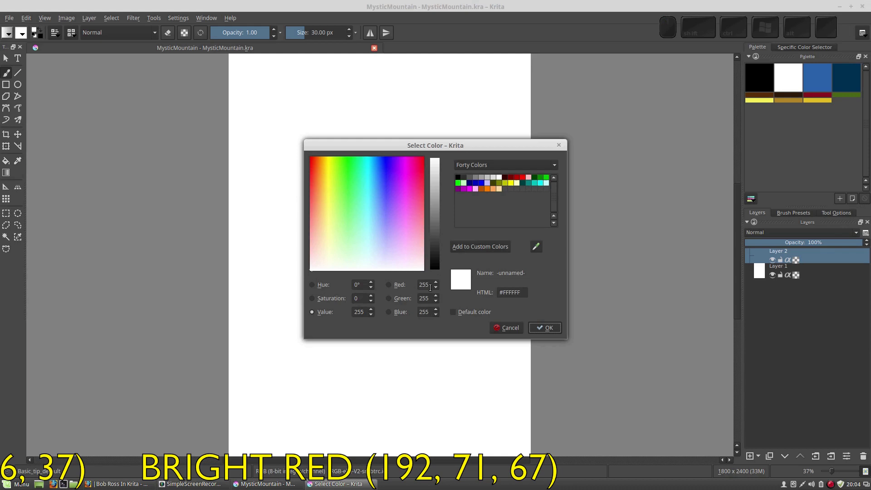
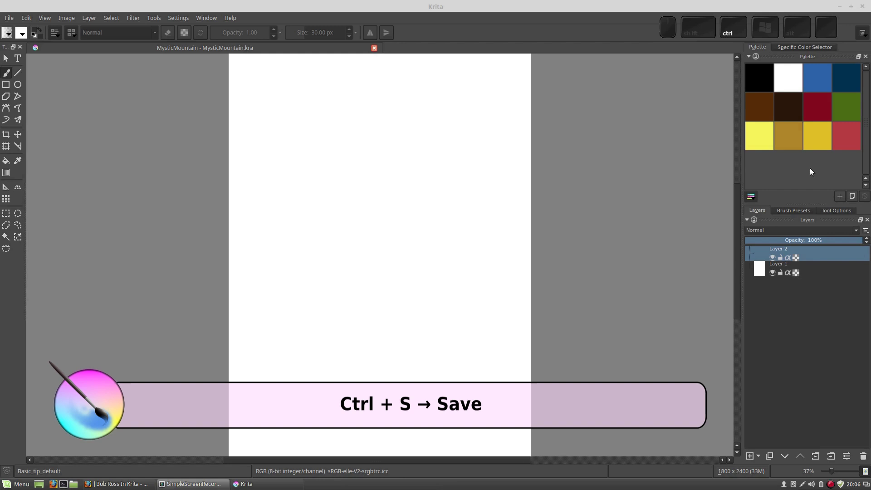
# Save MysticMountain with Ctrl+S and show the Save command in the File menu.
pyautogui.press('ctrl+s')
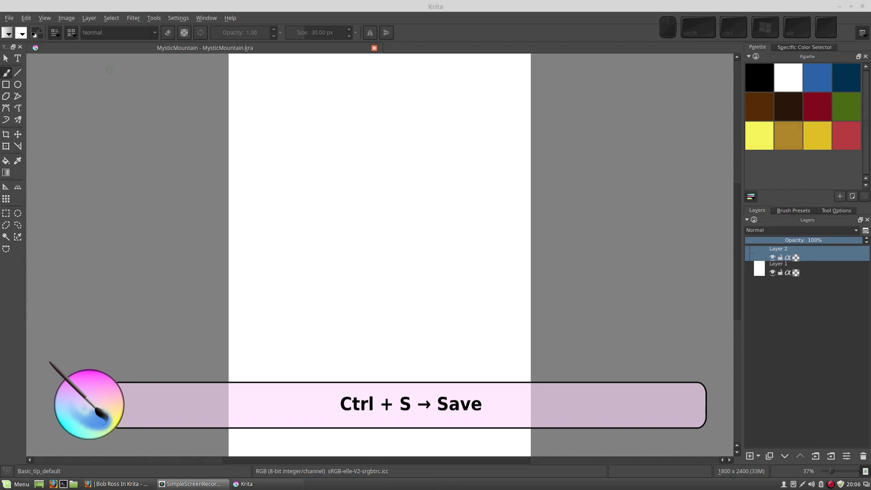
pyautogui.click(10, 17)
pyautogui.scroll(3)
pyautogui.scroll(-3)
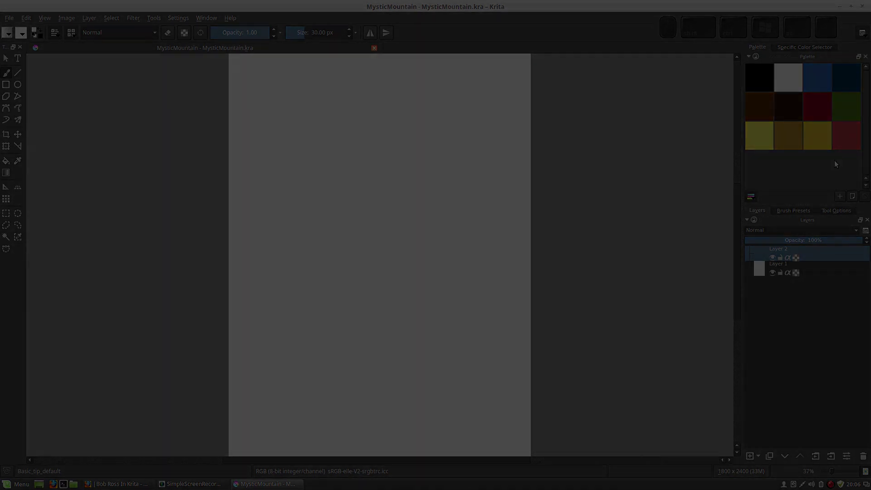